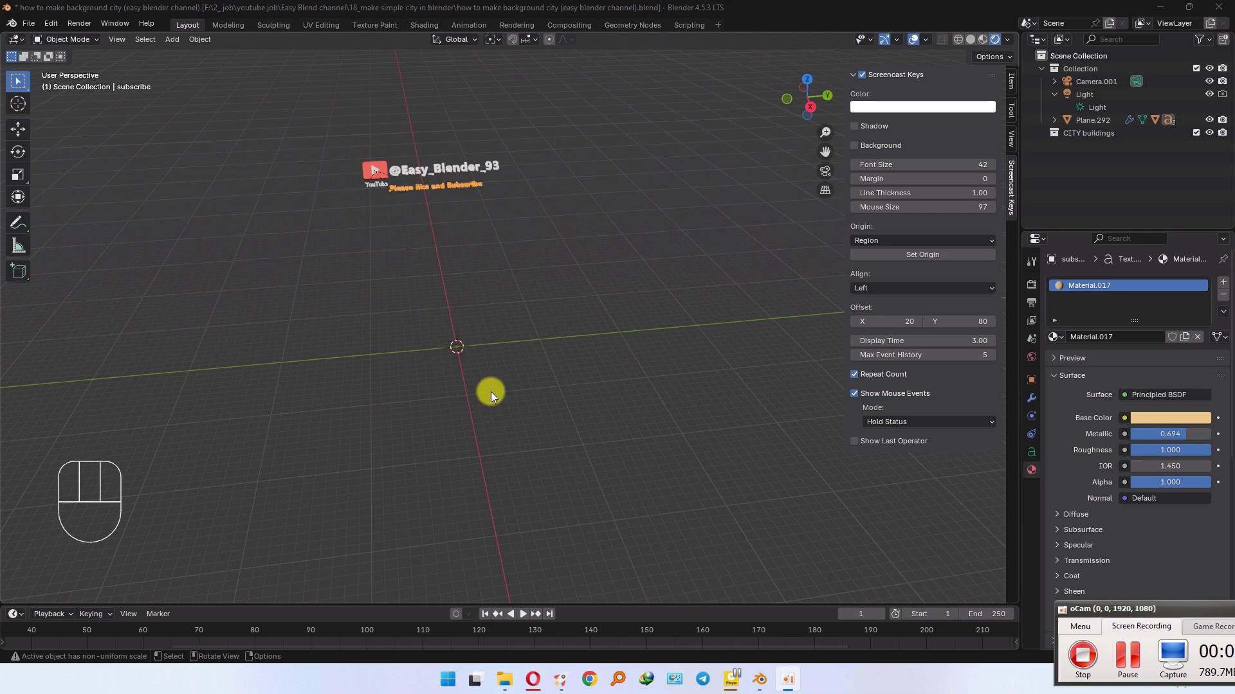
Step: Add a plane and scale it by 200 into a large ground surface under the city scene
left_click(468, 325)
key("shift+a")
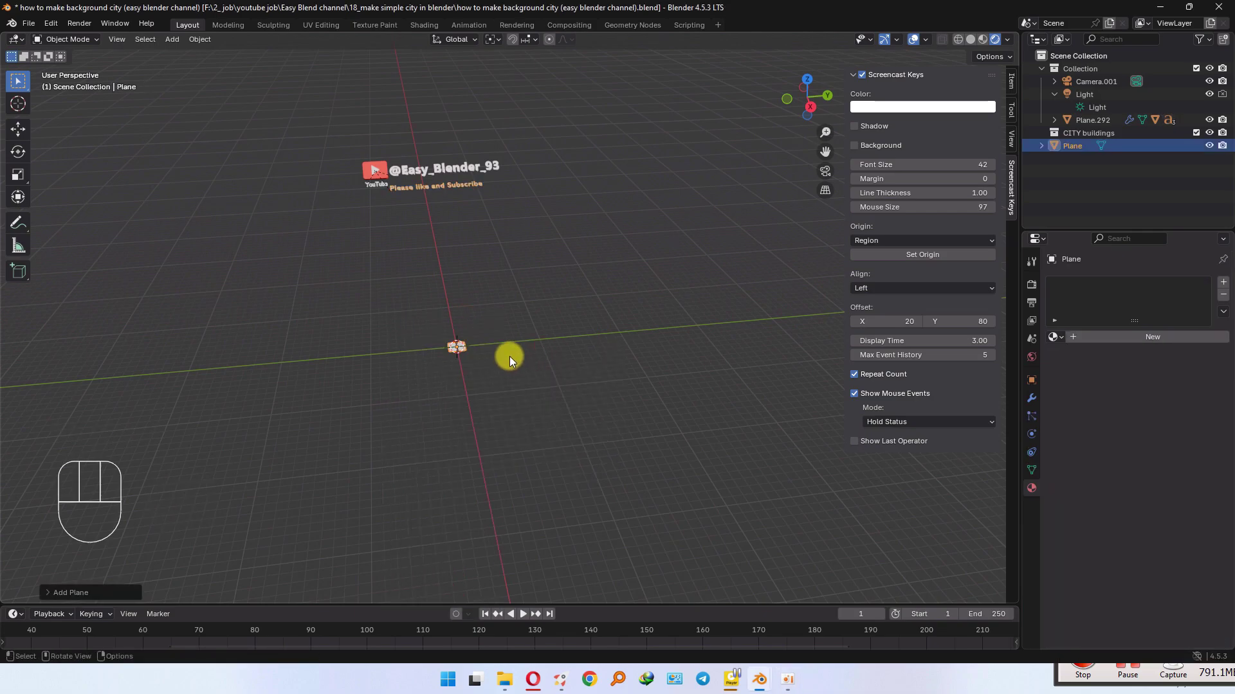
key("s")
key("KP_2")
key("KP_0")
key("Return")
left_click_drag(452, 386, 503, 347)
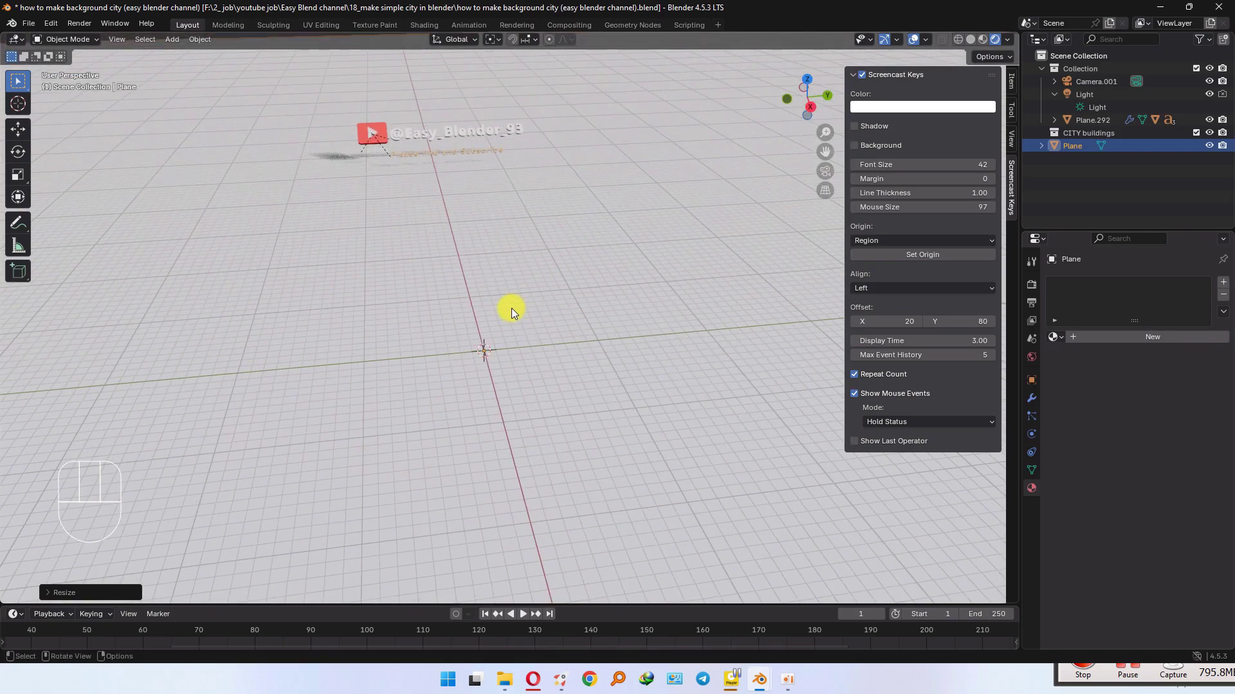
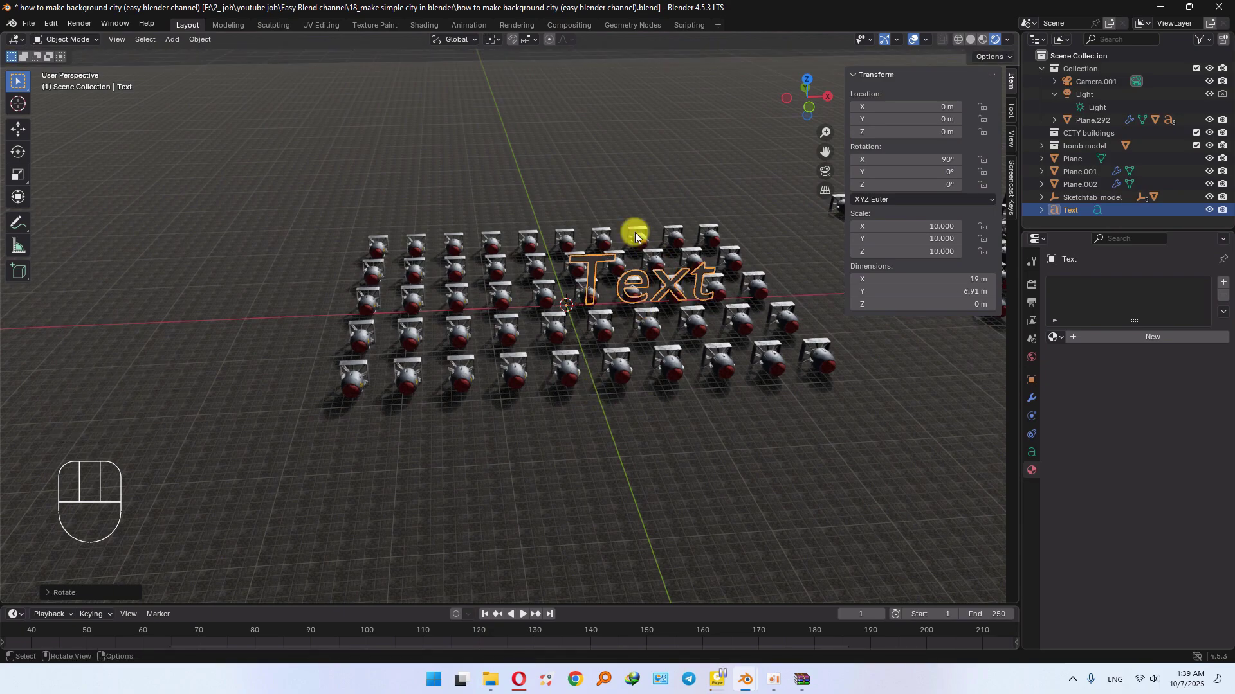
Step: Move the label text along the ground plane toward the front of the bomb grid
key("g")
key("shift+z")
left_click(547, 398)
left_click_drag(618, 441, 608, 451)
middle_click(623, 432)
middle_click(516, 457)
Step: Slide the label along X into place in front of the grid and scale it down slightly
key("g")
key("x")
left_click(556, 435)
key("s")
left_click(1038, 455)
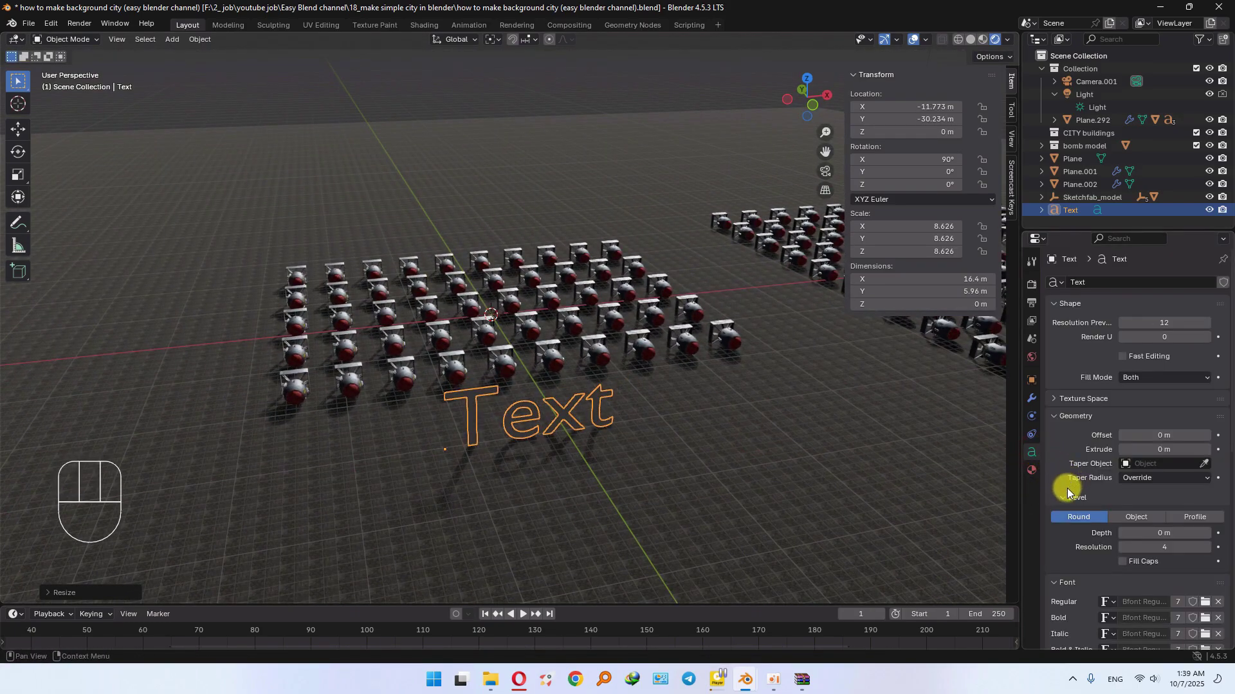
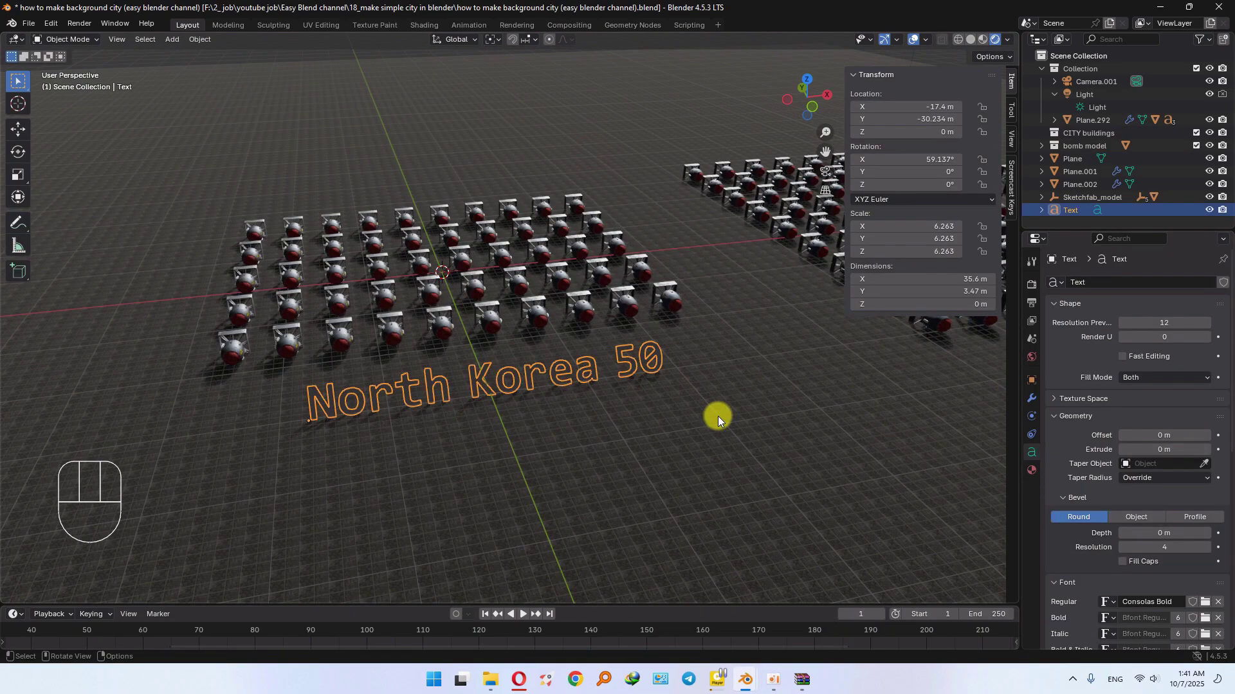
Step: Adjust the label's material and review the sun light's settings
left_click(1032, 474)
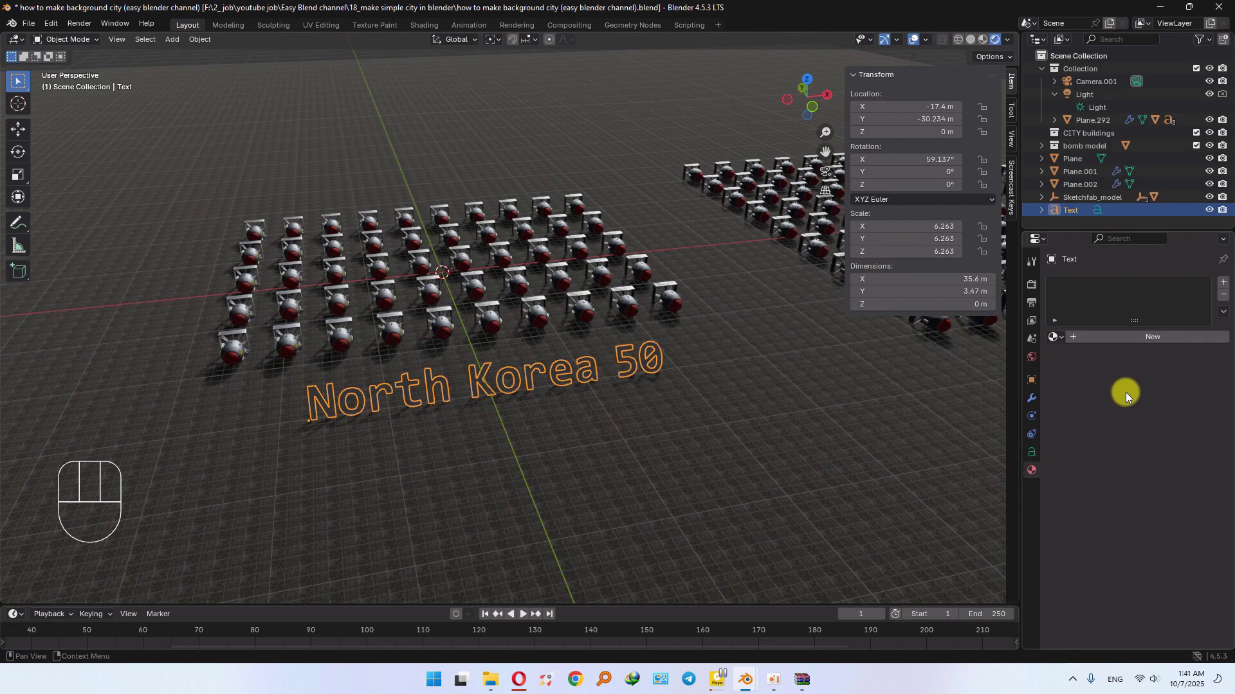
left_click(1151, 339)
left_click(1181, 425)
left_click(691, 231)
left_click(531, 376)
double_click(1147, 425)
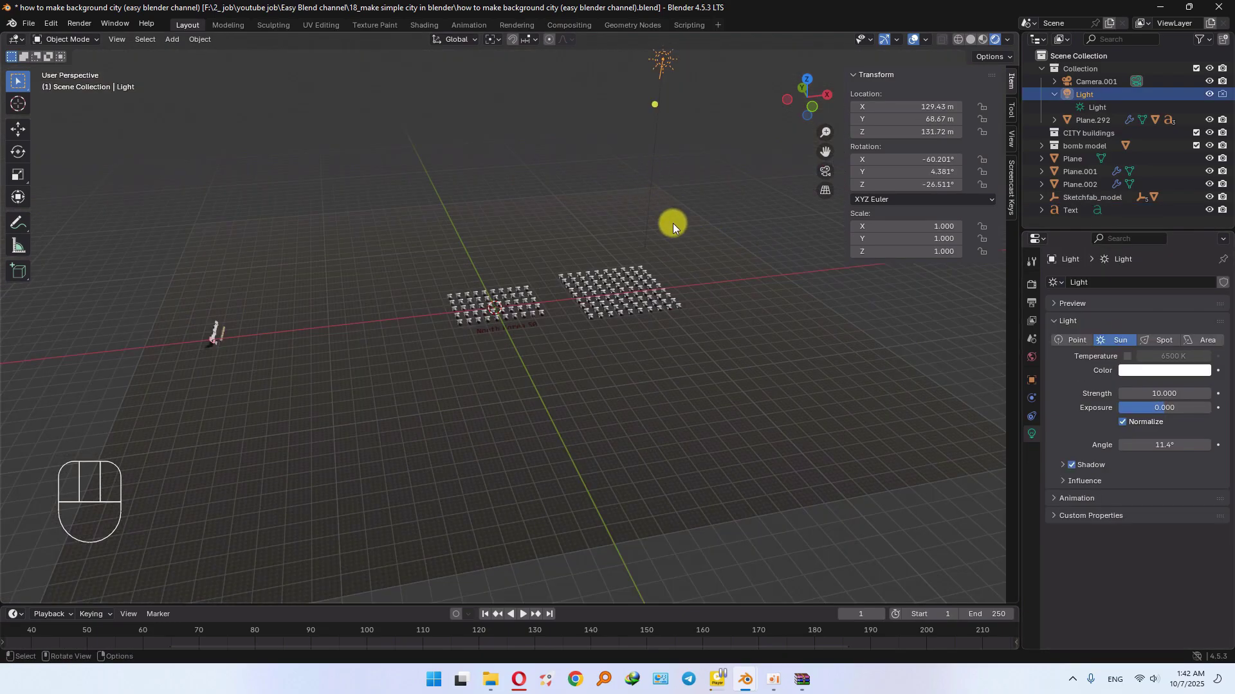
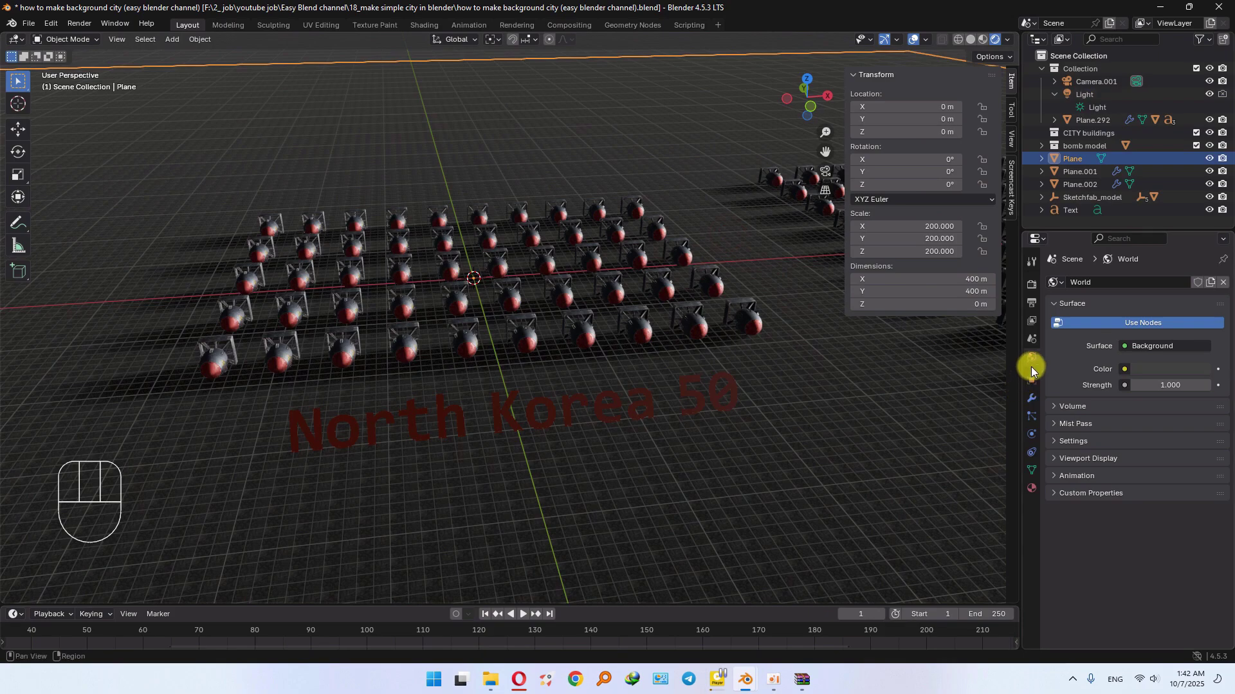
Step: Set the world background to an Environment Texture using qwantani_puresky_2k.exr
left_click(1035, 359)
left_click_drag(1131, 375, 855, 431)
left_click(1191, 390)
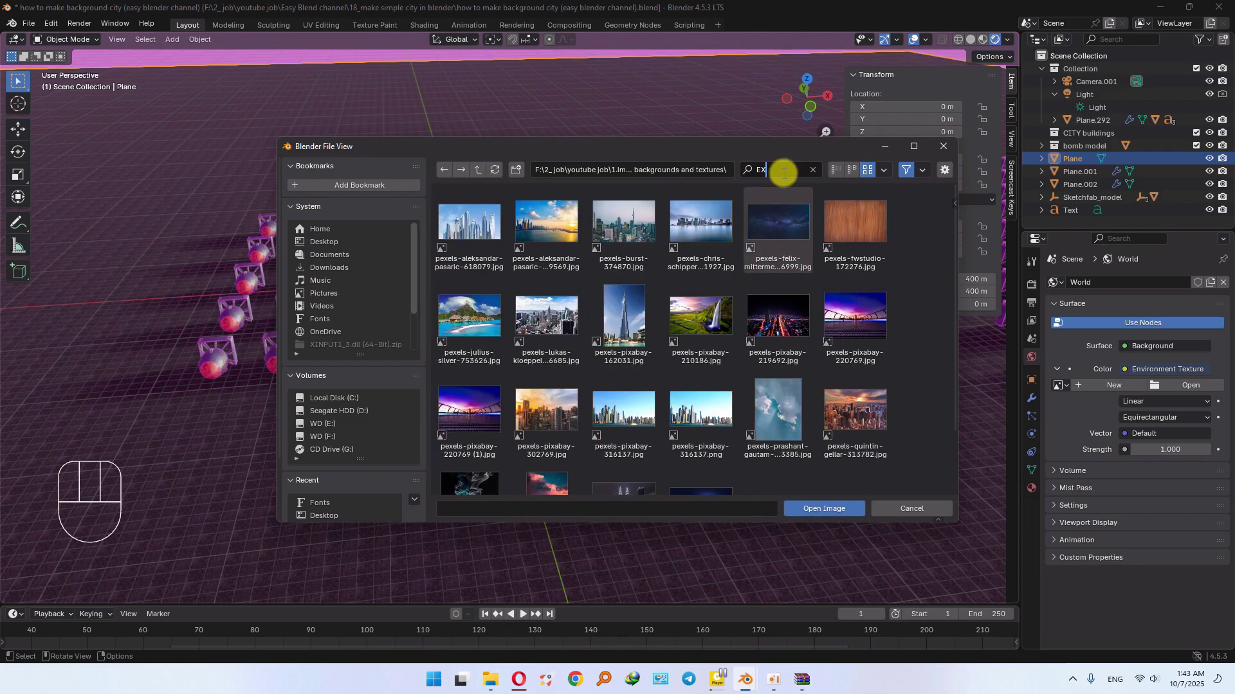
left_click_drag(513, 294, 533, 296)
left_click(595, 407)
key("s")
left_click(733, 427)
Step: Shrink the Korea label, then duplicate it and place the copy beside the right bomb grid
left_click_drag(530, 340, 540, 359)
left_click_drag(558, 343, 464, 417)
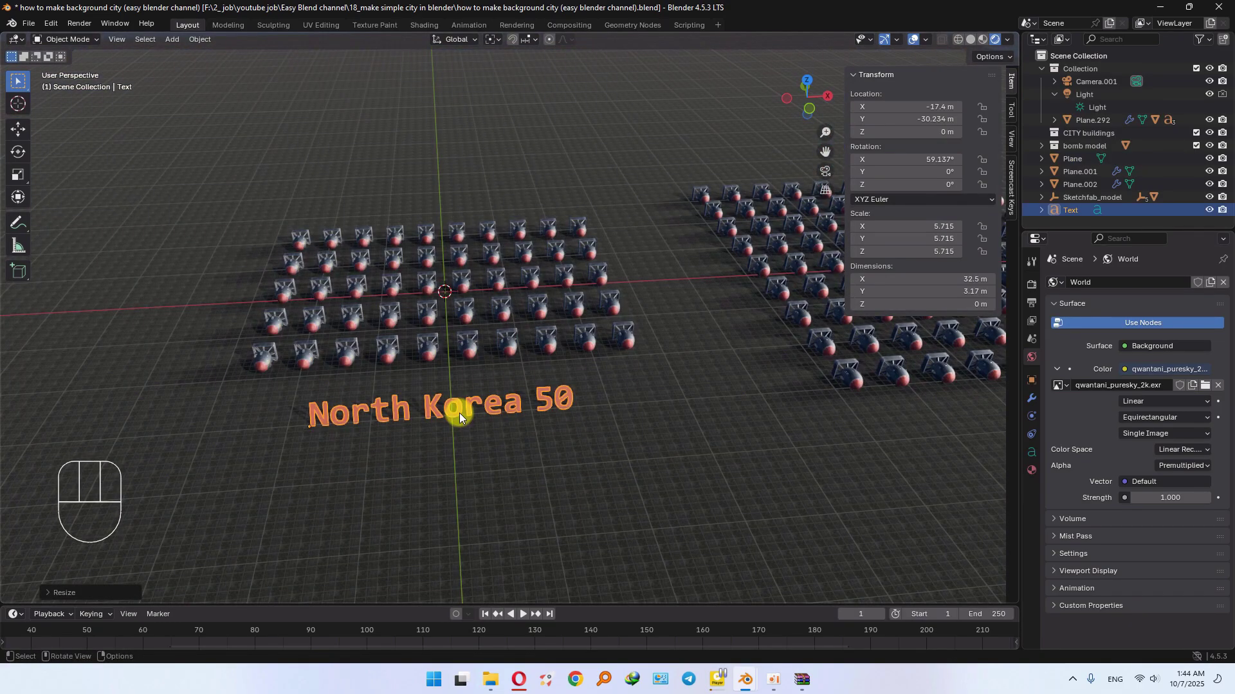
key("Delete")
left_click(473, 396)
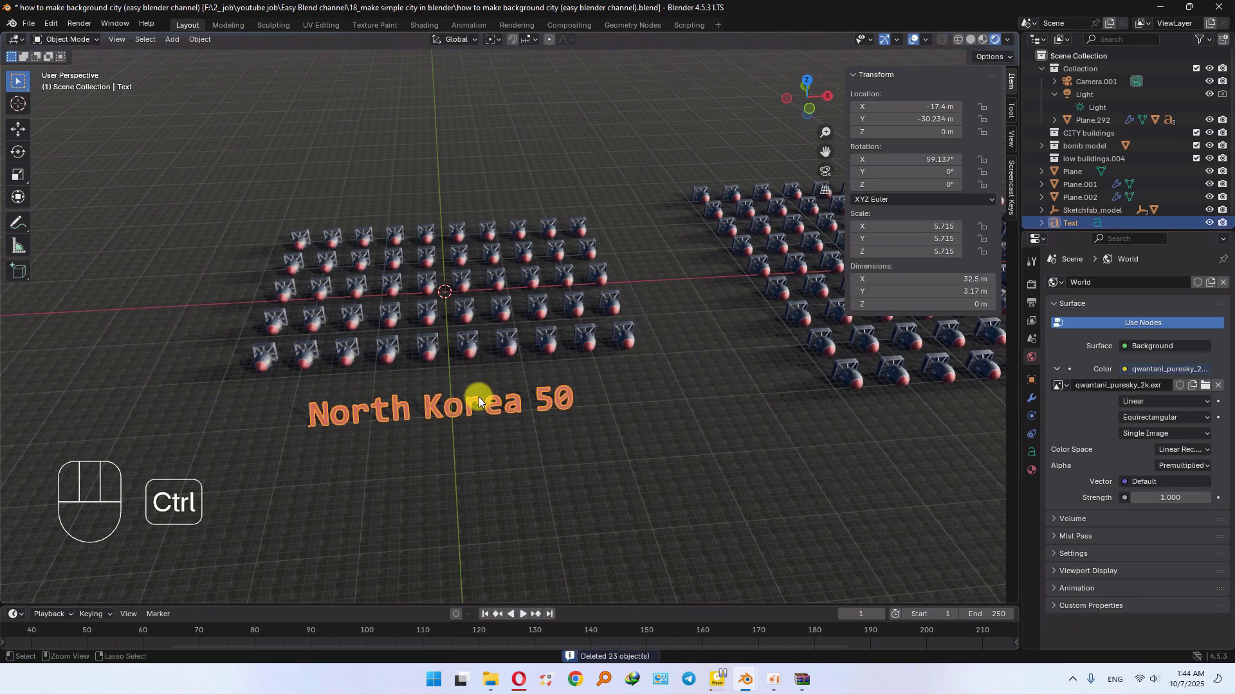
key("ctrl+c")
key("ctrl+v")
key("g")
key("shift+z")
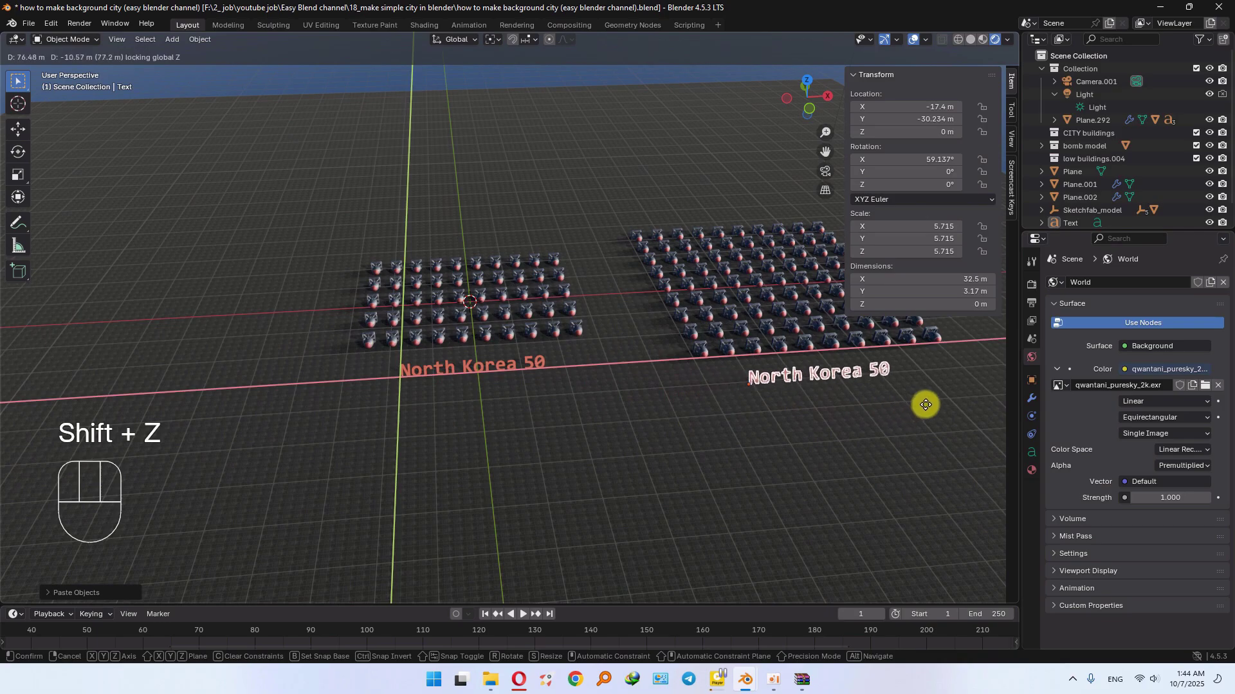
left_click(952, 400)
Step: Fine-tune the copied label's position on the ground in front of the second grid
middle_click(852, 399)
middle_click(602, 473)
key("g")
key("shift+z")
left_click_drag(535, 456, 560, 387)
left_click_drag(567, 391, 589, 383)
middle_click(618, 376)
Step: Edit the copy to read Israel 90 and give the lettering a small bevel depth
left_click(518, 407)
key("Tab")
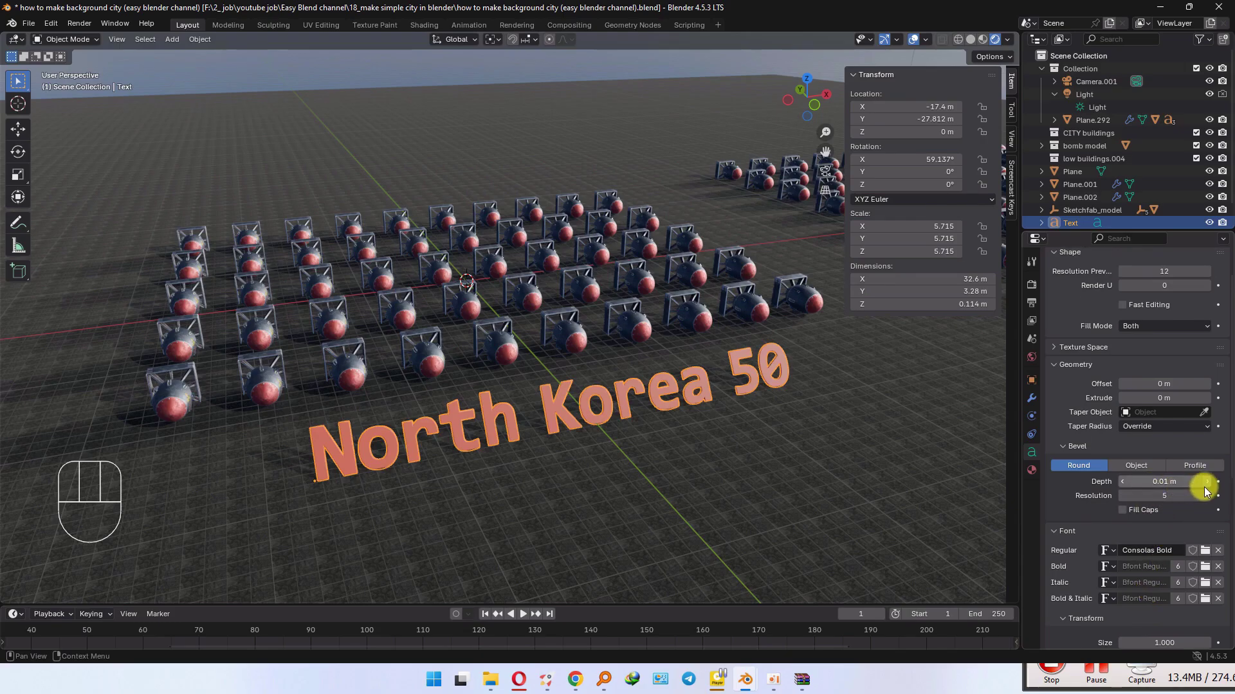
left_click(1210, 490)
left_click_drag(639, 462, 655, 553)
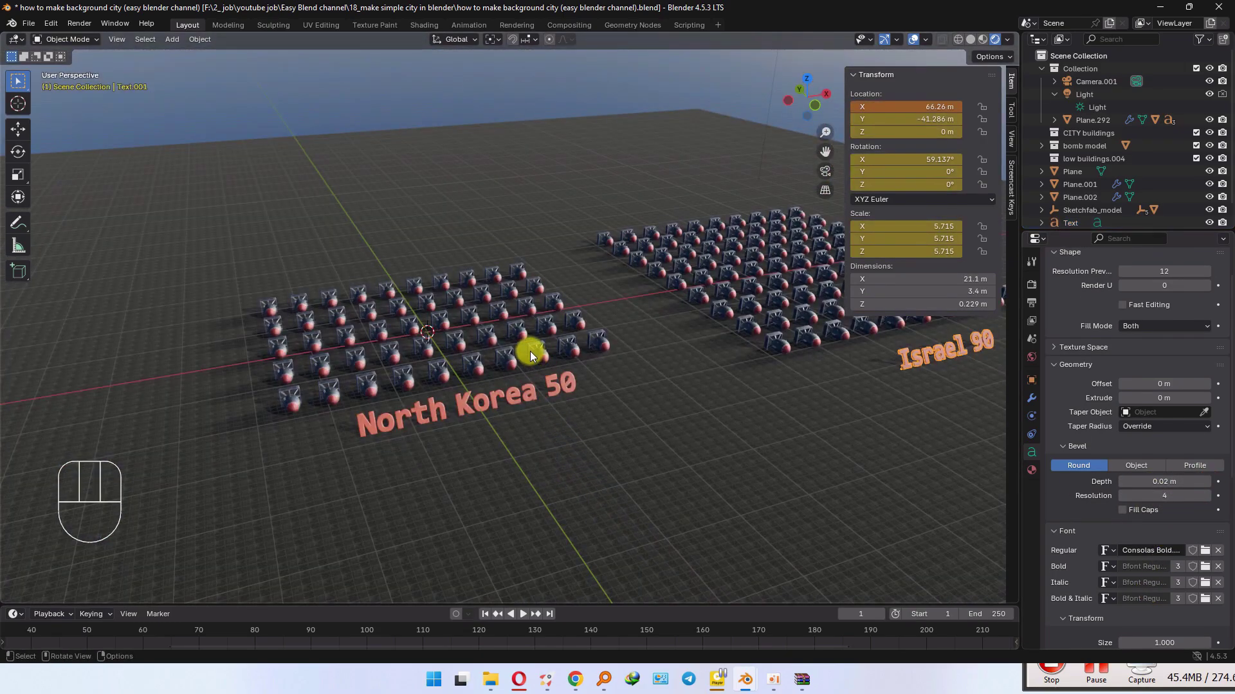
Step: Add a plane, stand it upright on X and stretch it into a flag-shaped rectangle
key("shift+a")
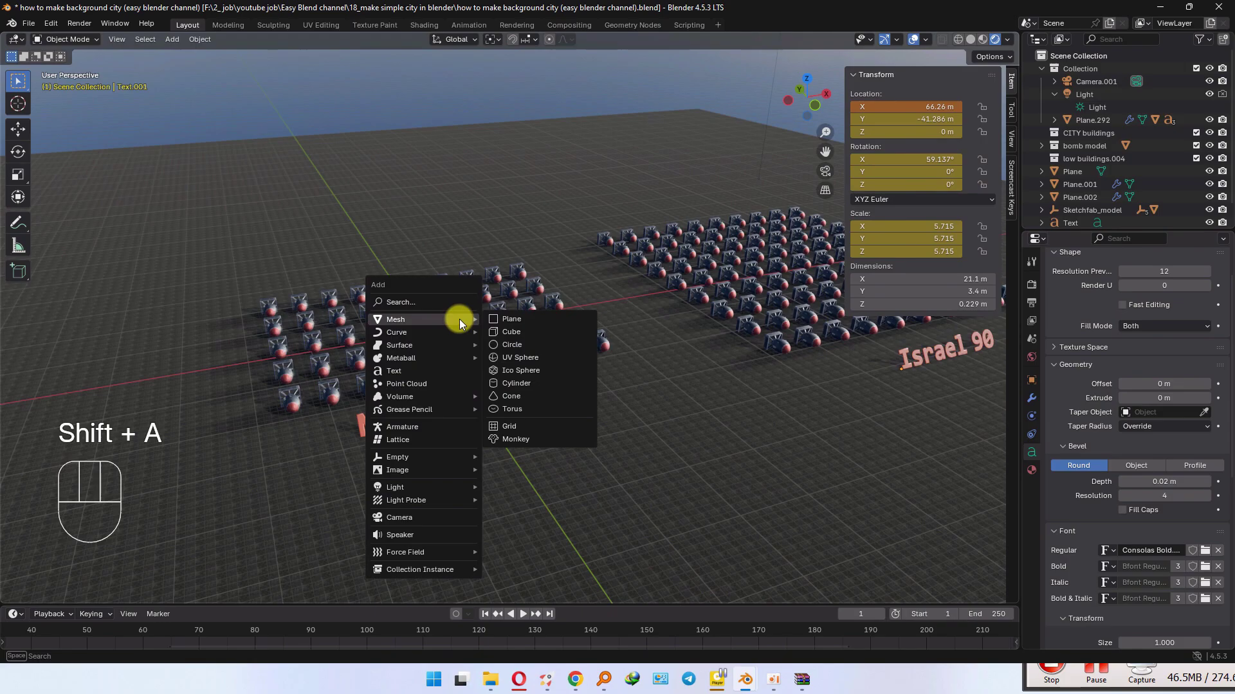
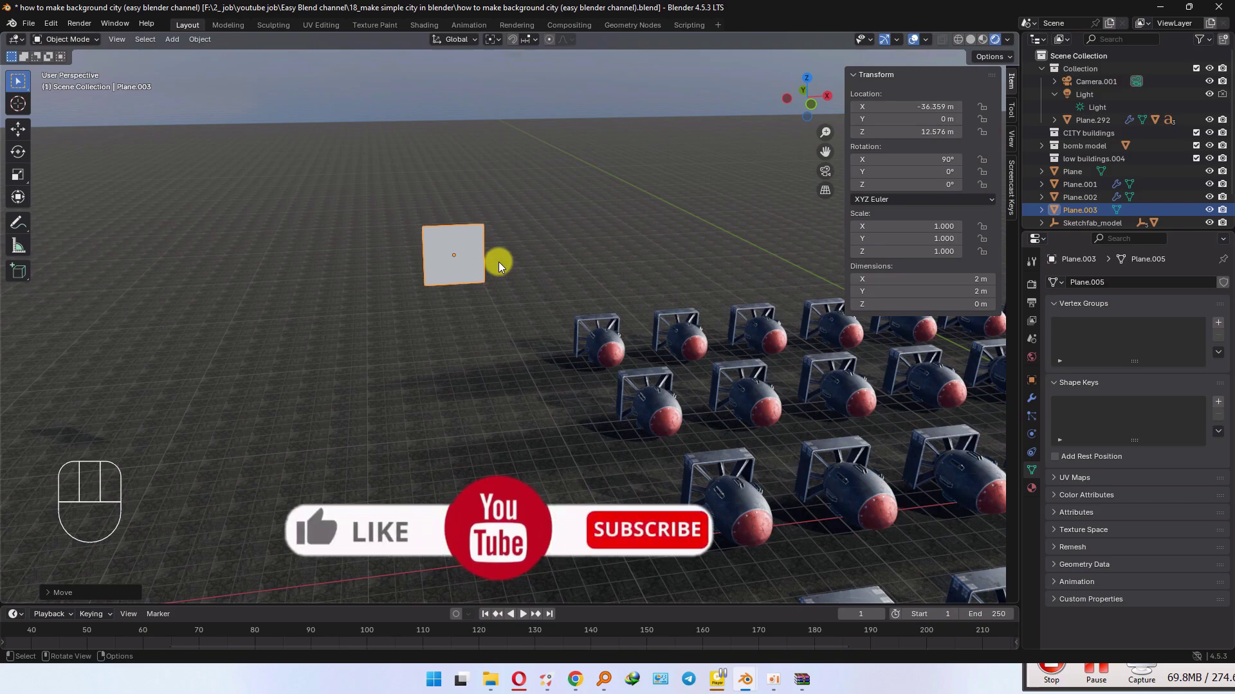
key("s")
key("x")
key("s")
middle_click(659, 380)
key("s")
left_click(548, 365)
left_click_drag(547, 348, 545, 347)
middle_click(568, 307)
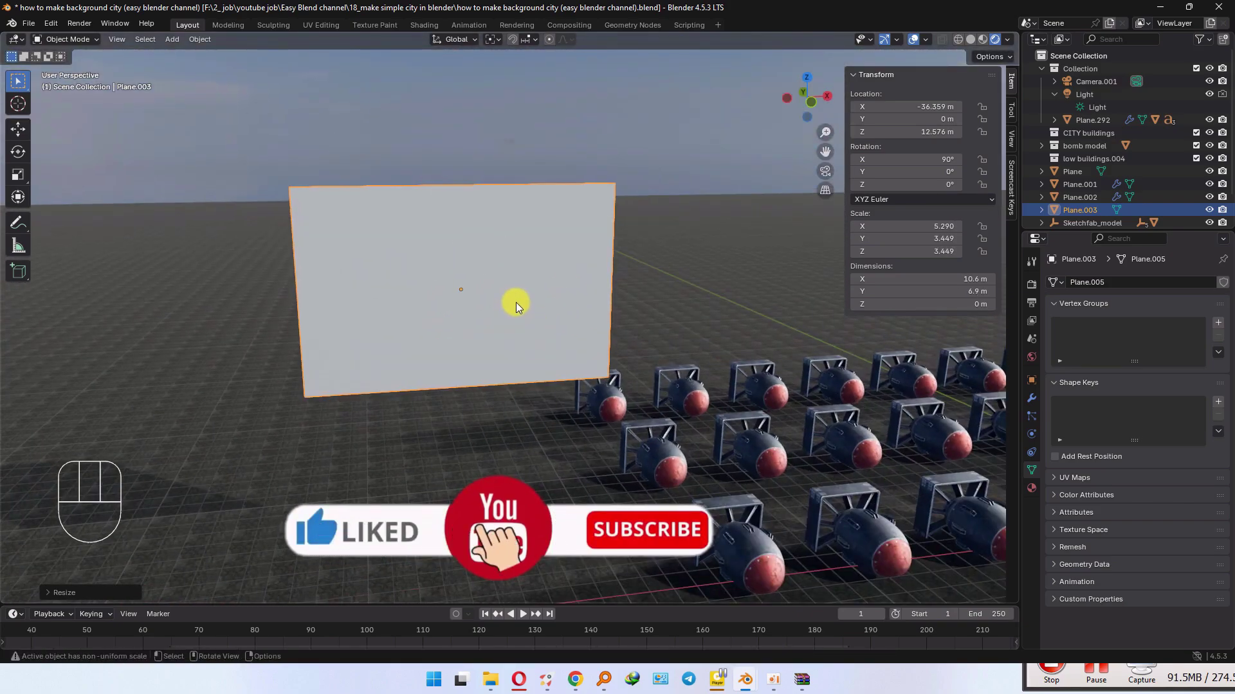
Step: Give the plane a new material with the North Korea flag image as base colour
left_click(1034, 493)
left_click(1188, 340)
left_click(1129, 422)
left_click(1190, 432)
Step: Subdivide the whole flag mesh several times in edit mode for cloth detail
key("ctrl+z")
key("Tab")
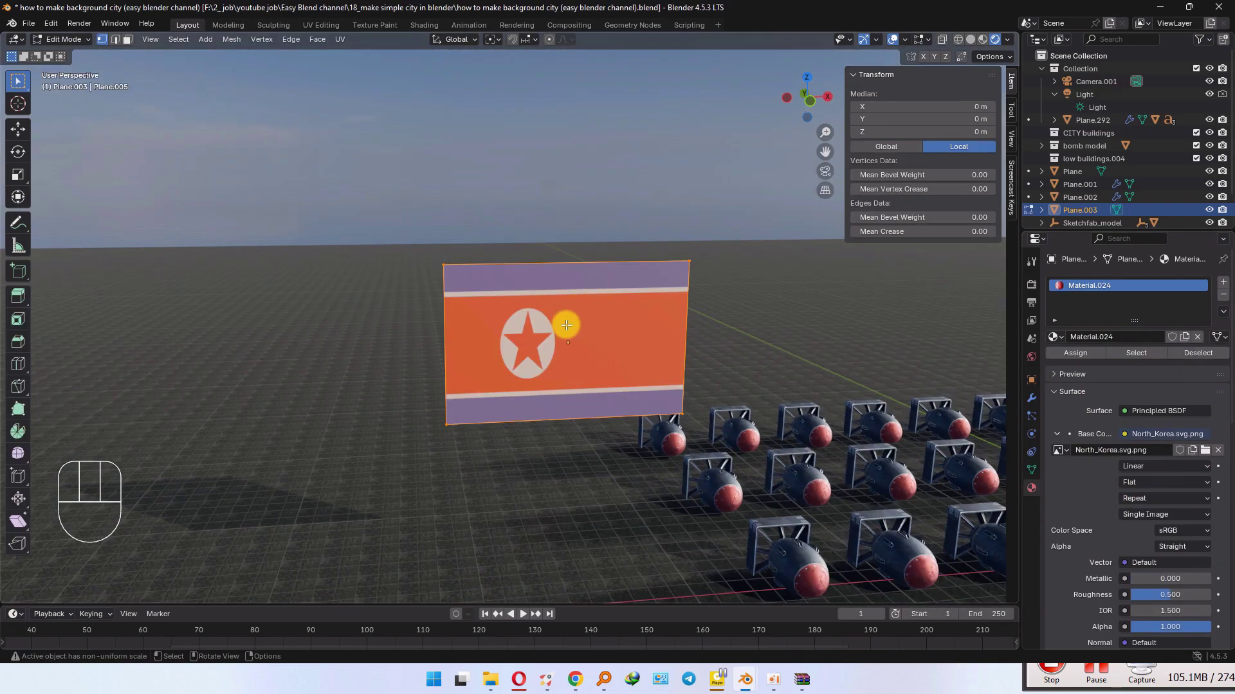
right_click(571, 328)
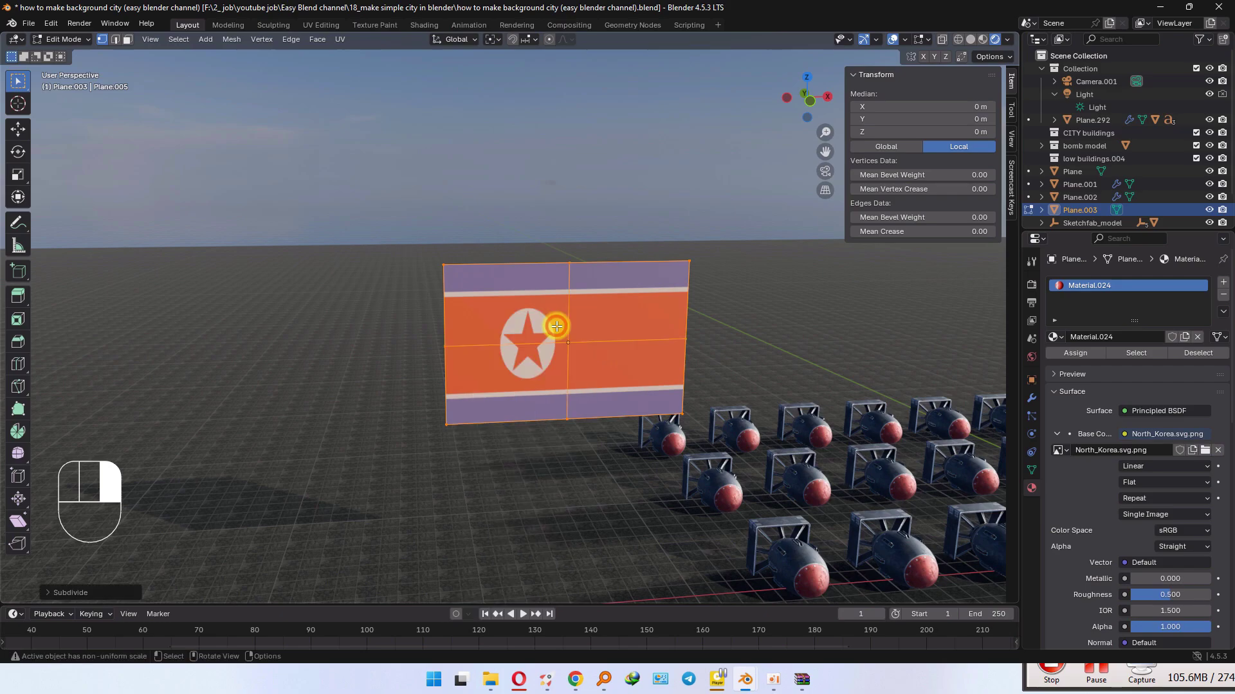
right_click(558, 327)
right_click(548, 337)
right_click(561, 331)
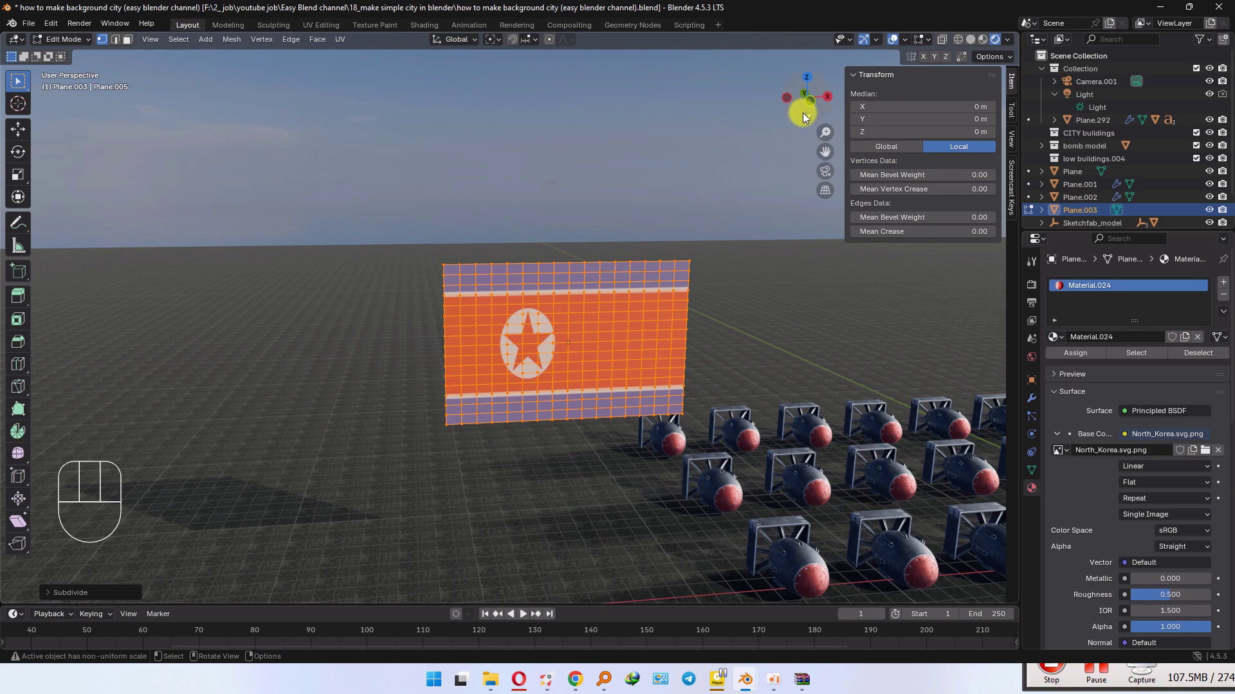
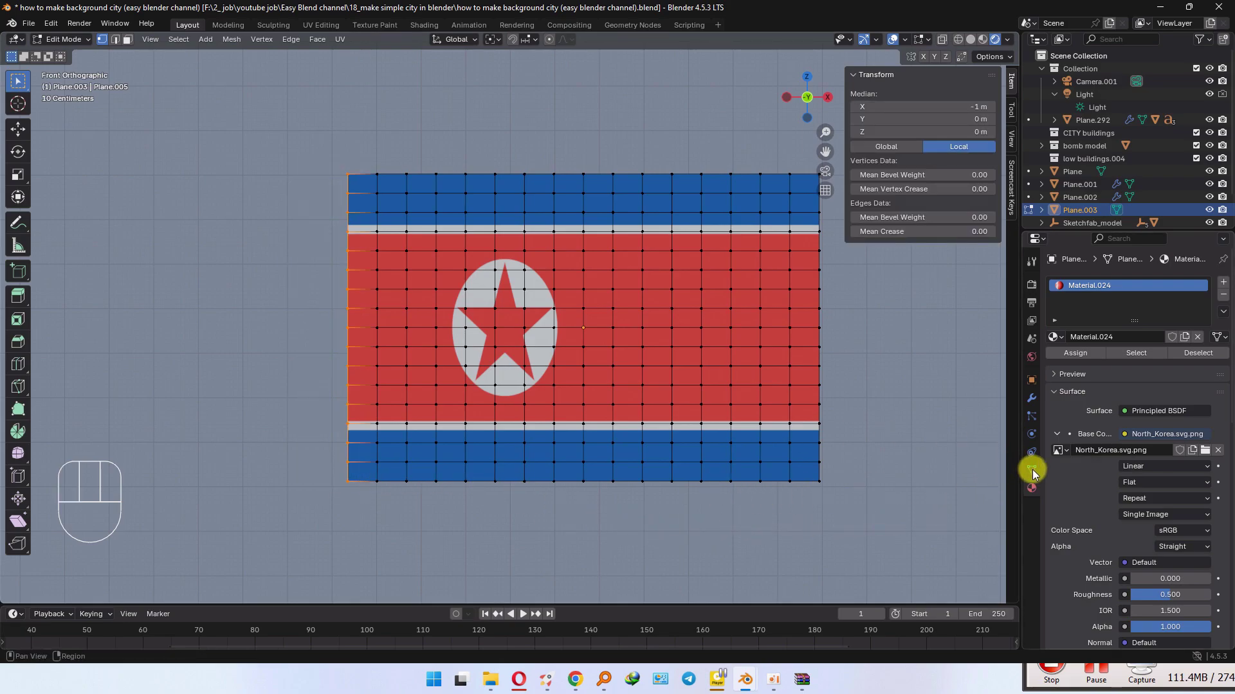
Step: Add a vertex group named pin and assign the flag's left-edge vertices to it
left_click(1037, 473)
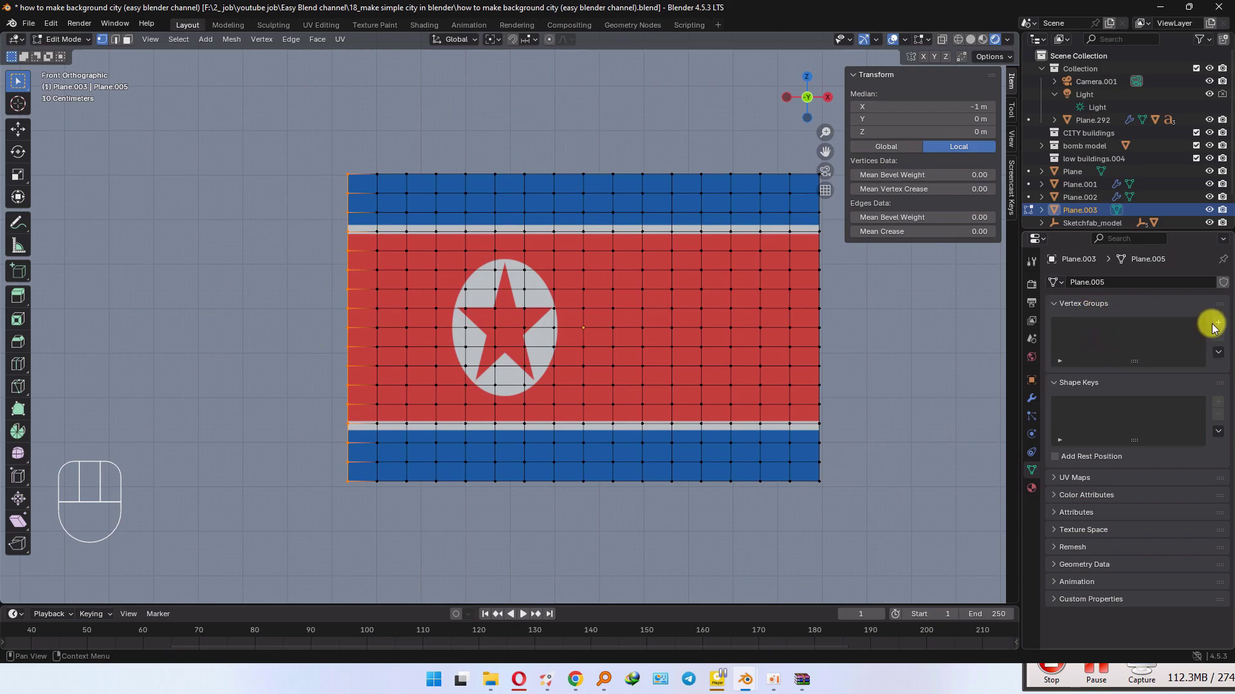
left_click(1221, 328)
left_click(1119, 334)
left_click(1108, 329)
left_click_drag(1108, 329, 1136, 363)
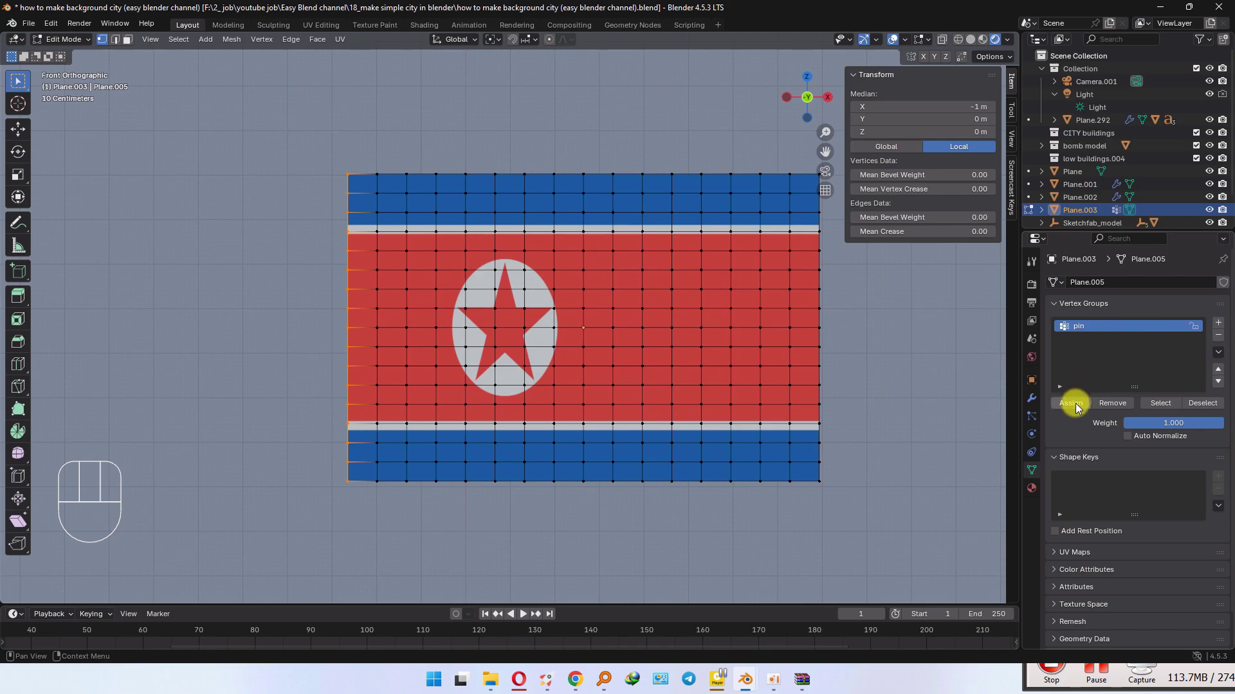
left_click(1079, 407)
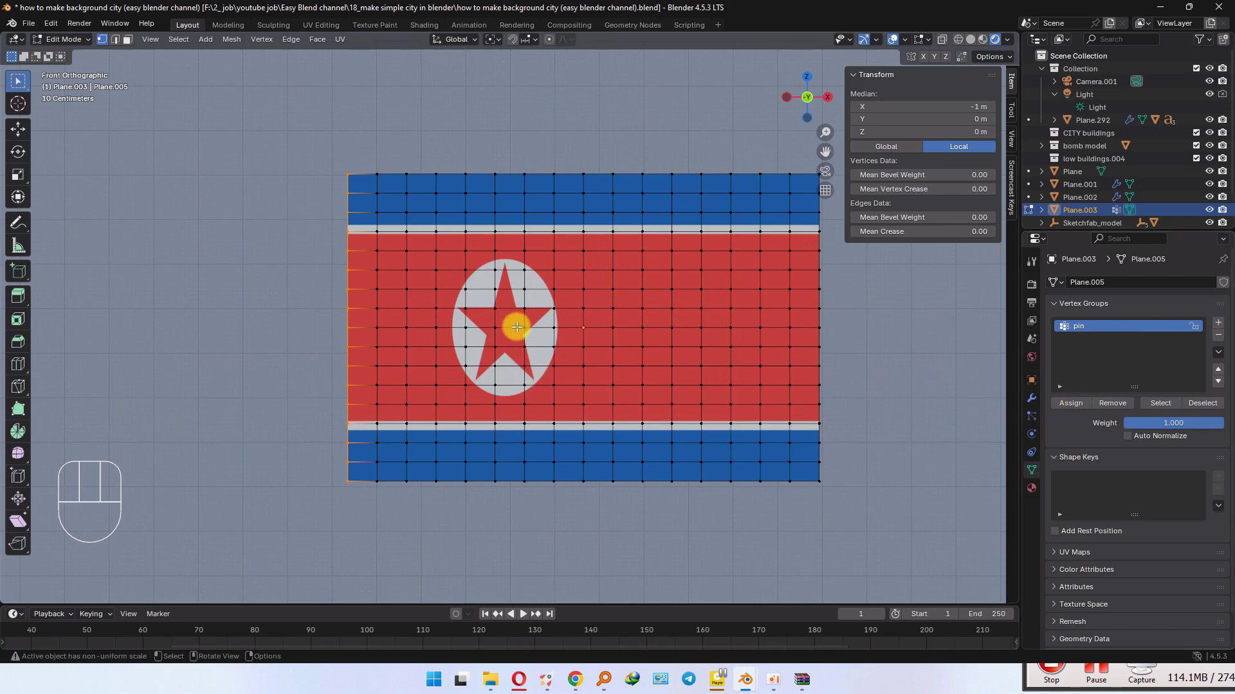
Step: Make the flag a cloth simulation with object and self collisions on, pinned by the pin group
key("Tab")
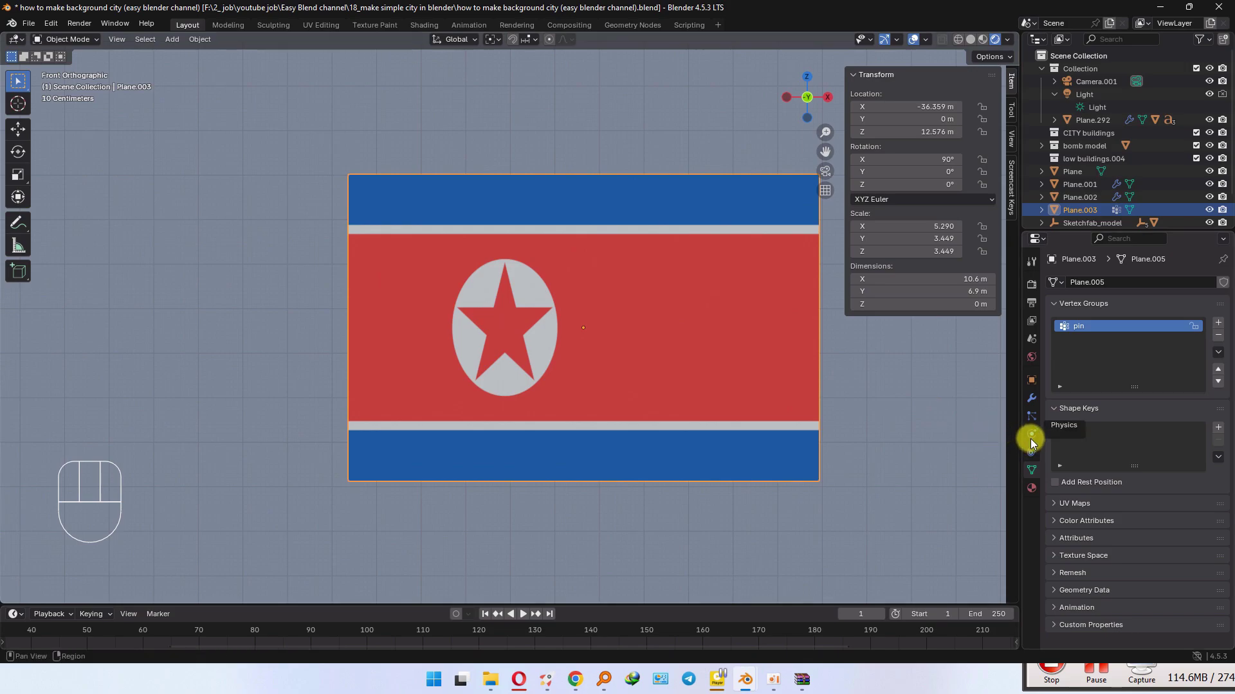
left_click(1038, 438)
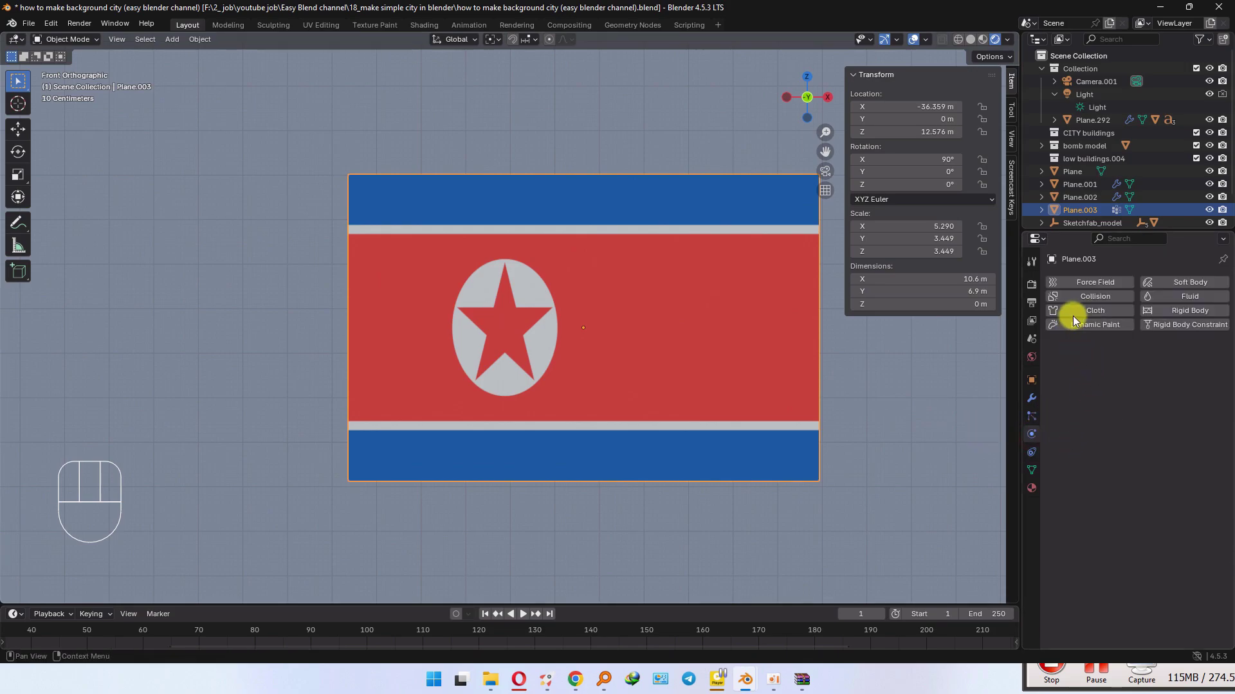
left_click(1079, 316)
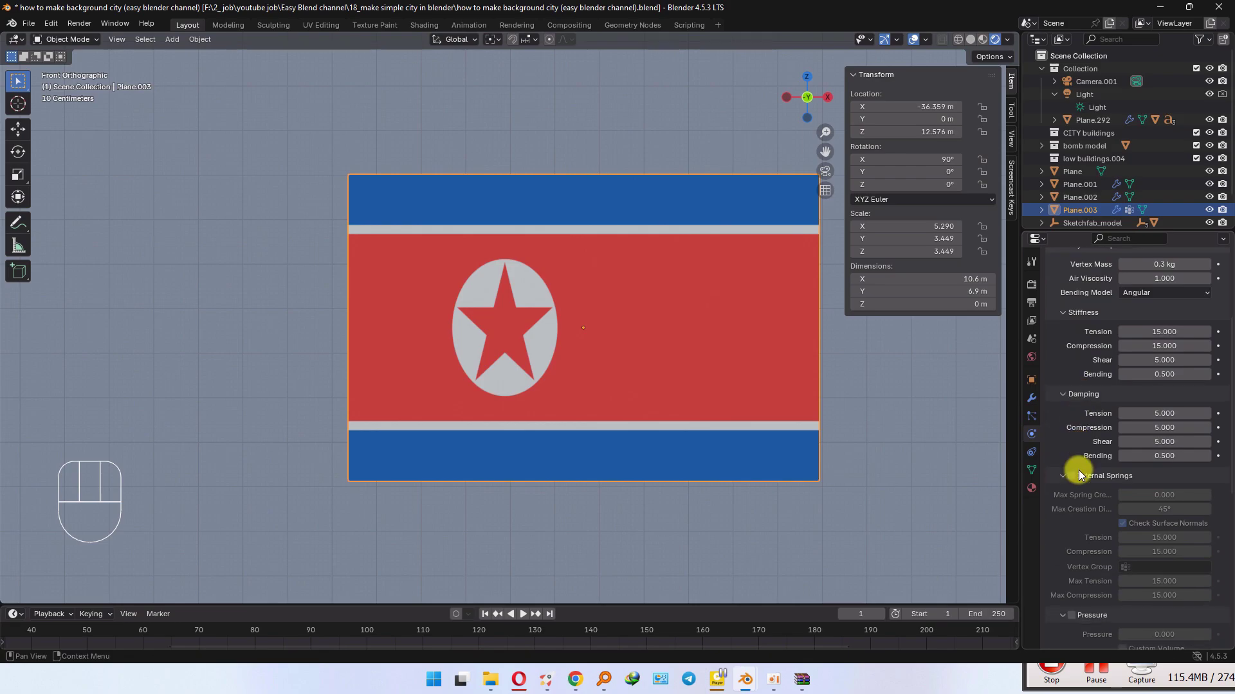
left_click(1073, 534)
left_click(1074, 612)
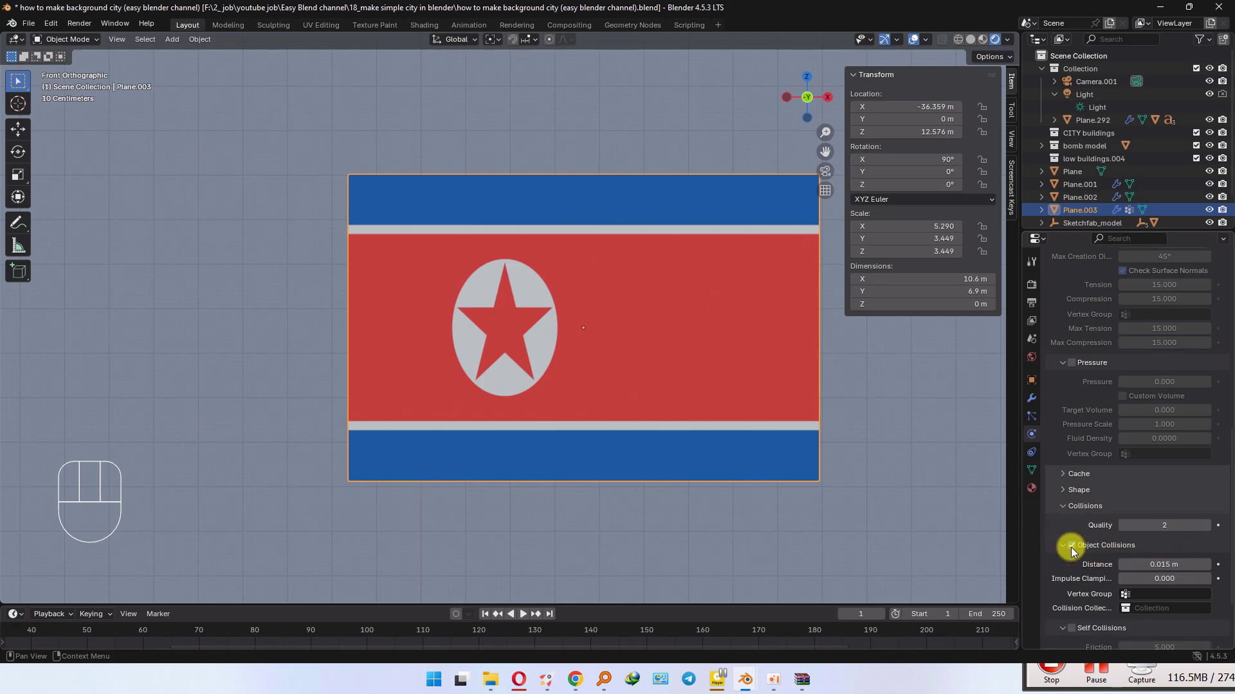
left_click(1074, 632)
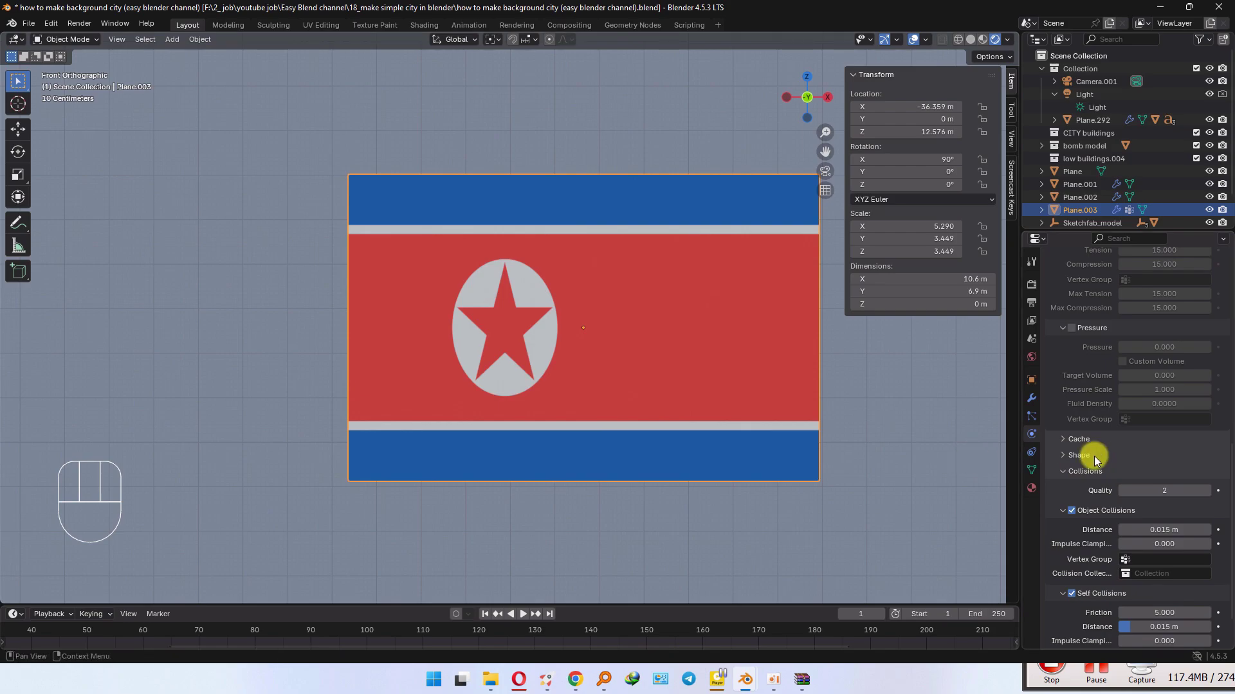
left_click(1085, 460)
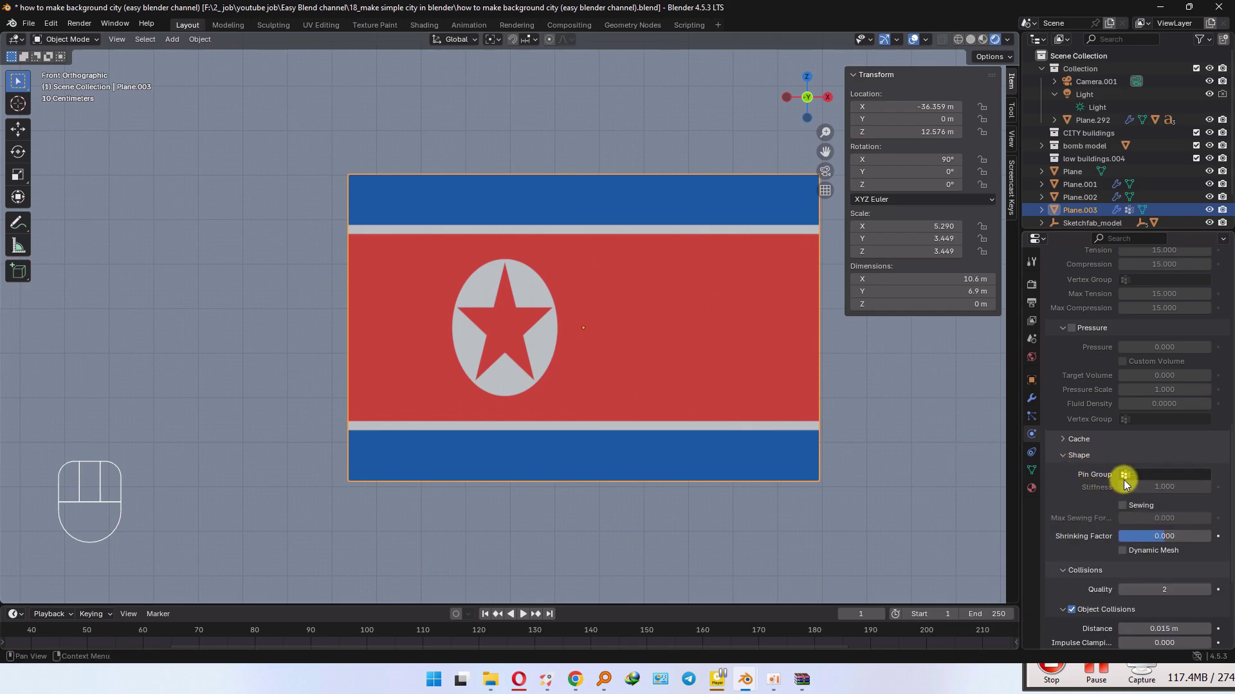
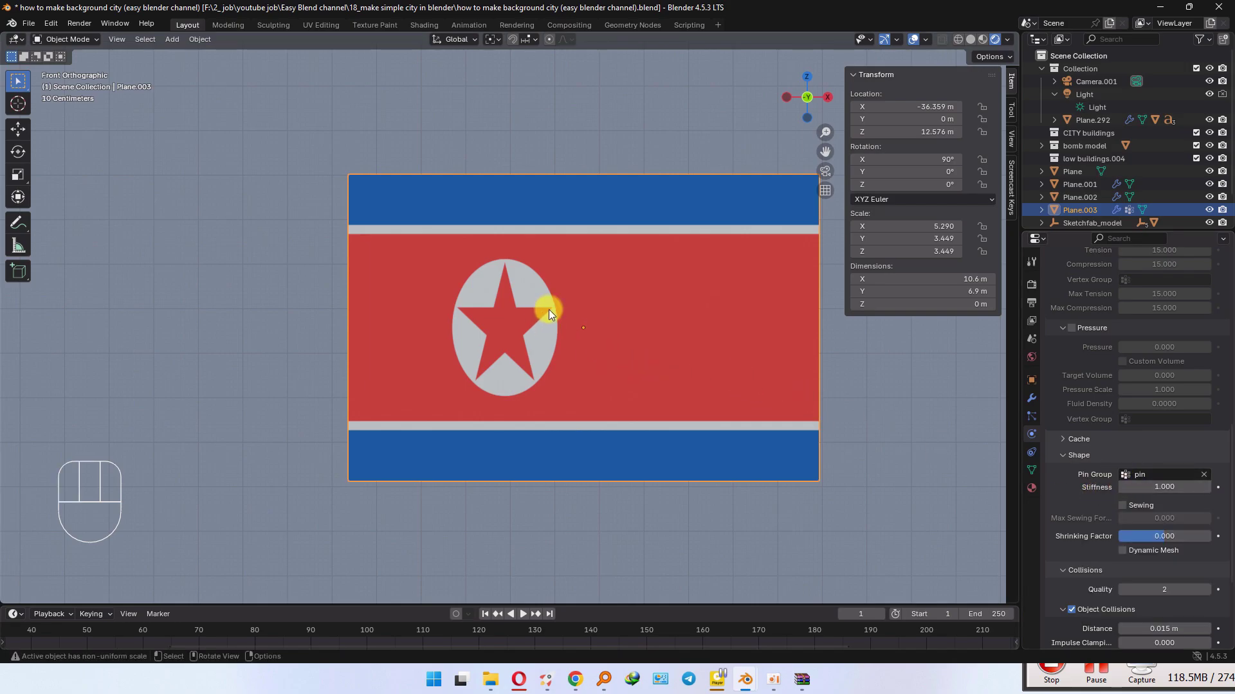
Step: Shade the flag smooth and bring up its image material for adjusting
right_click(552, 313)
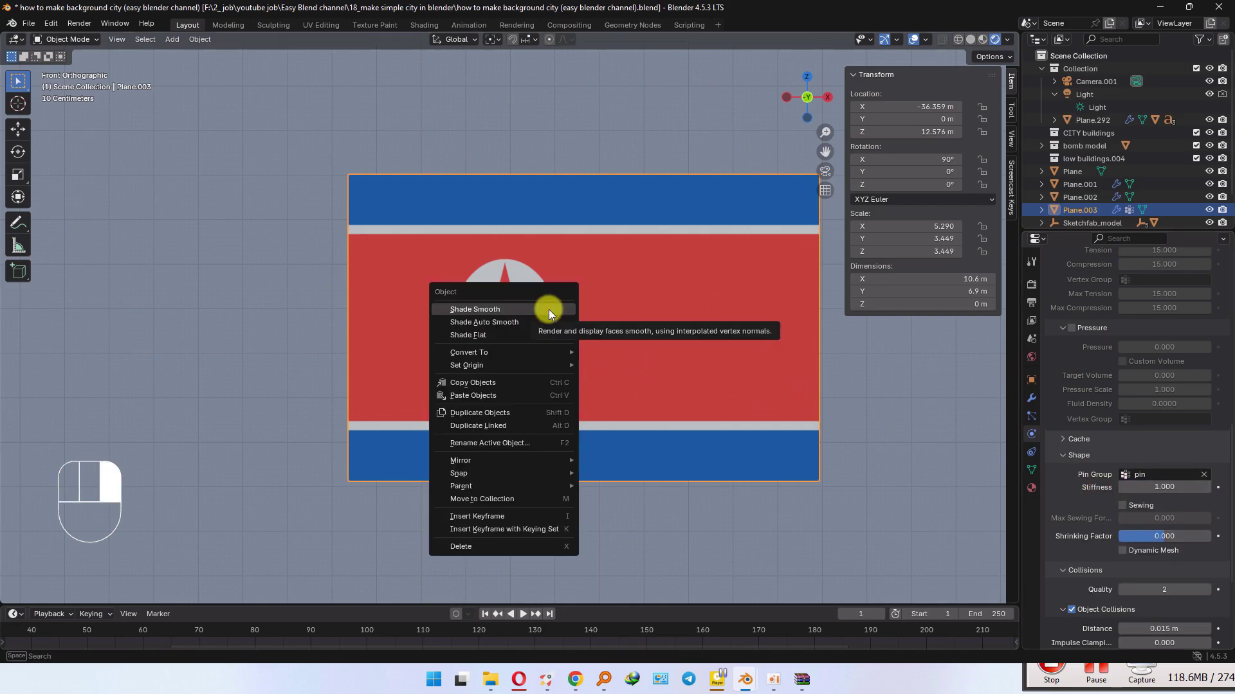
left_click(1037, 497)
left_click(1160, 503)
left_click(1163, 486)
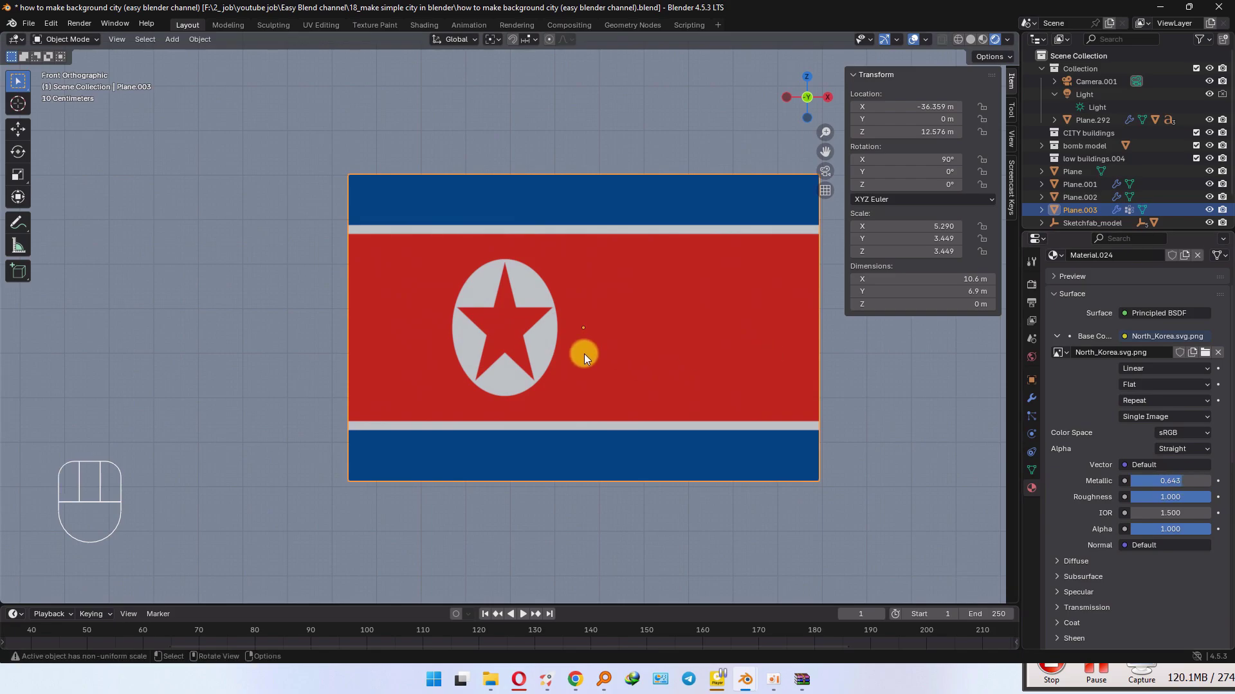
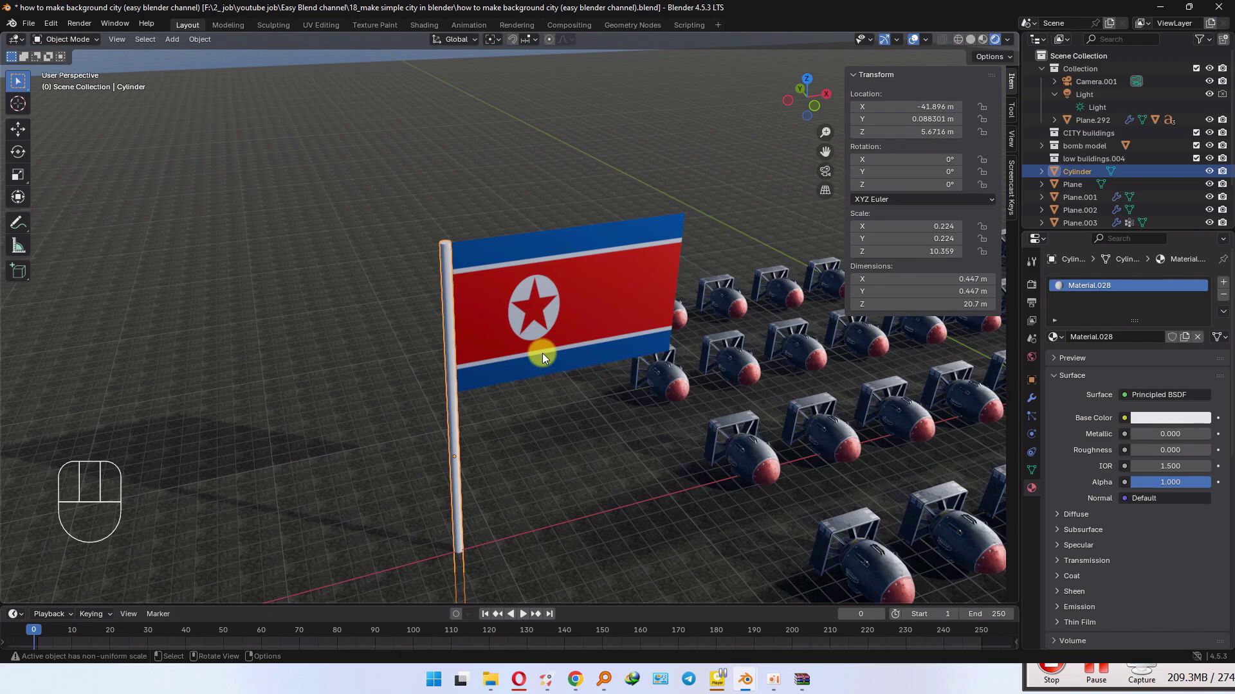
Step: Add a wind force field and raise it on Z to flag height
key("shift+a")
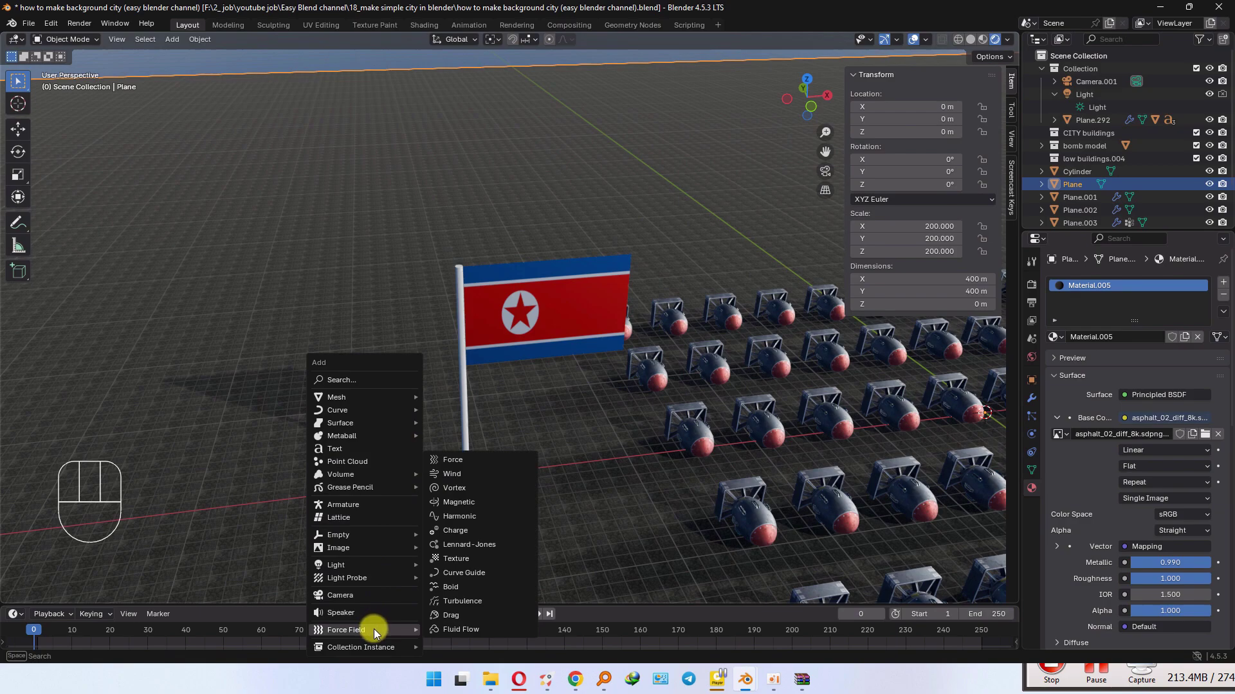
key("g")
key("shift+z")
left_click(176, 538)
key("g")
key("z")
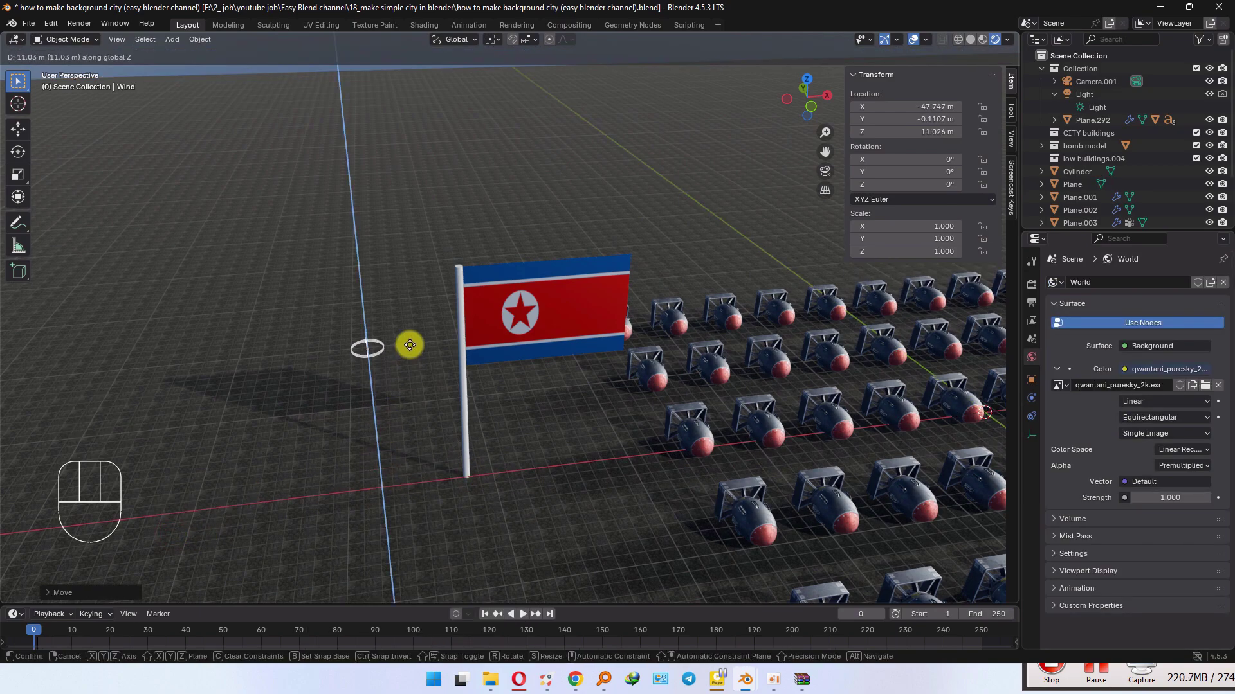
left_click_drag(413, 348, 411, 322)
Step: Rotate the wind field 90 degrees on Y to blow across the flag and resize it
key("r")
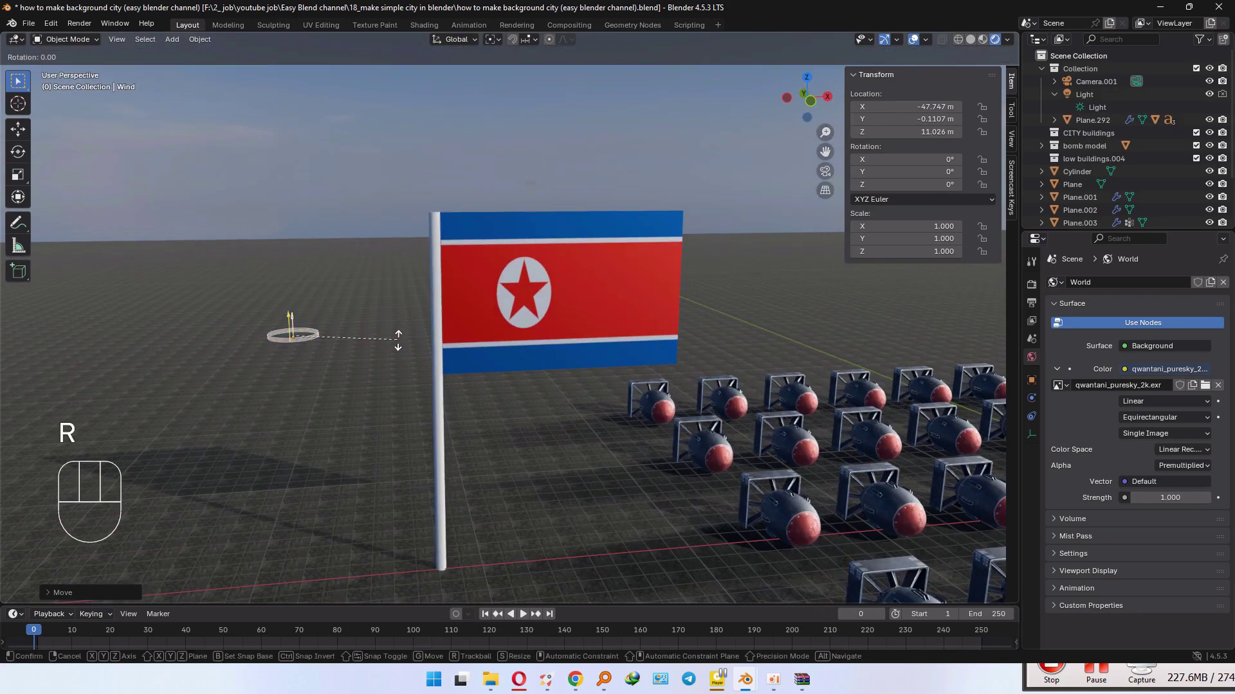
key("y")
key("KP_9")
key("KP_0")
key("Return")
left_click_drag(310, 337, 386, 331)
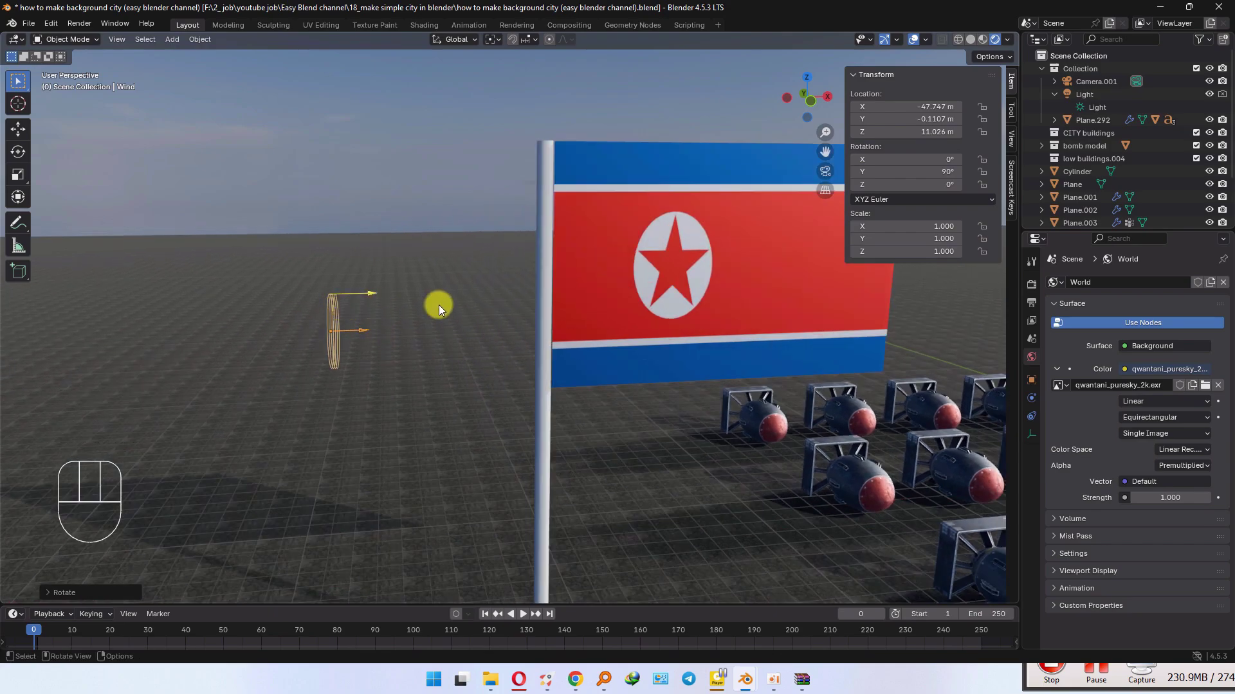
key("z")
key("s")
middle_click(596, 377)
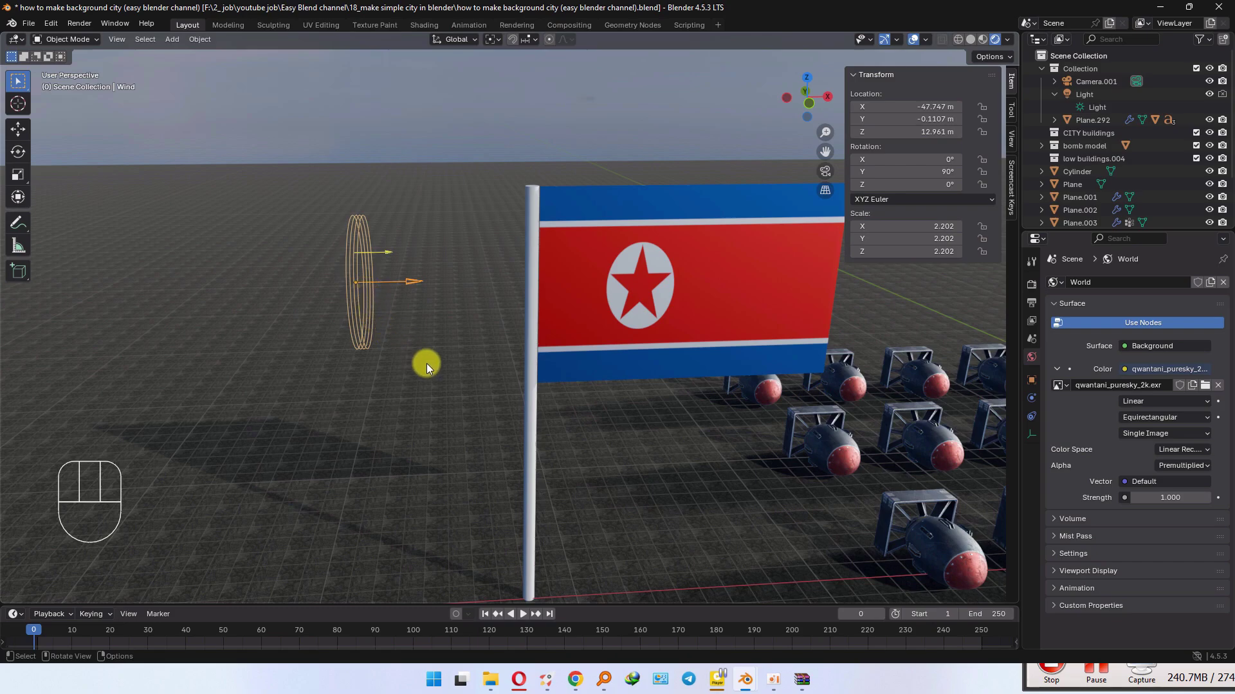
Step: Set the wind strength to 1000 and play back to watch the cloth flag ripple
left_click(1036, 404)
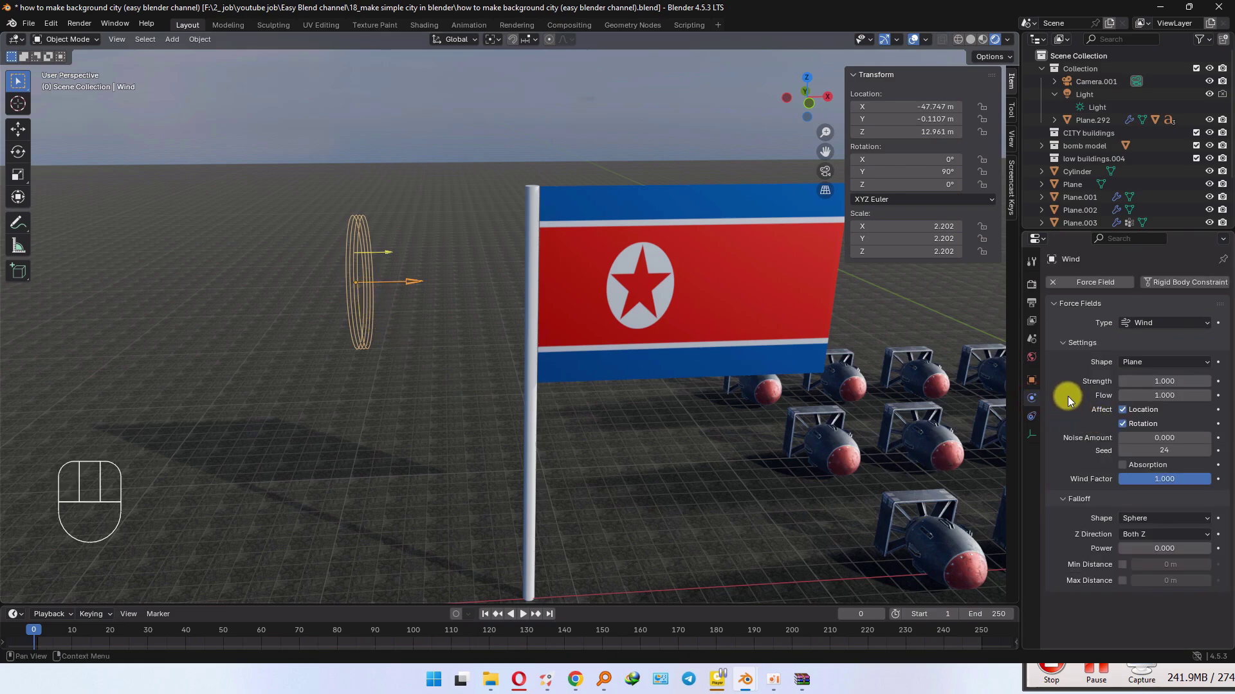
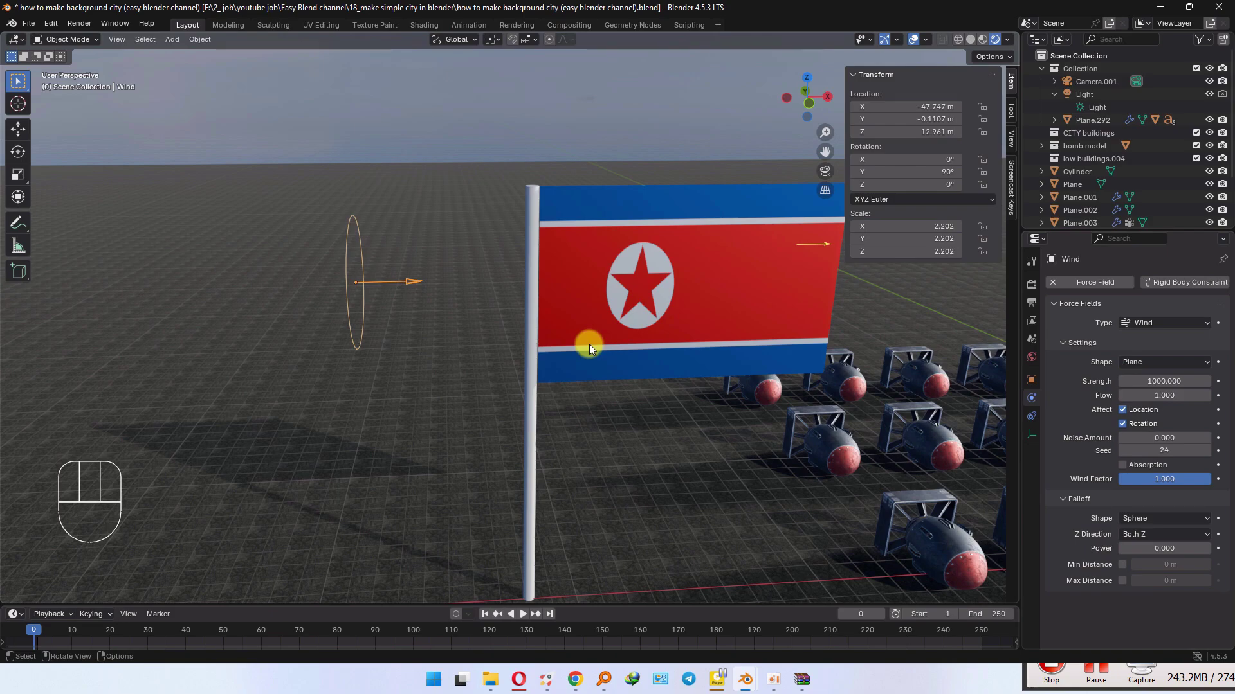
key("space")
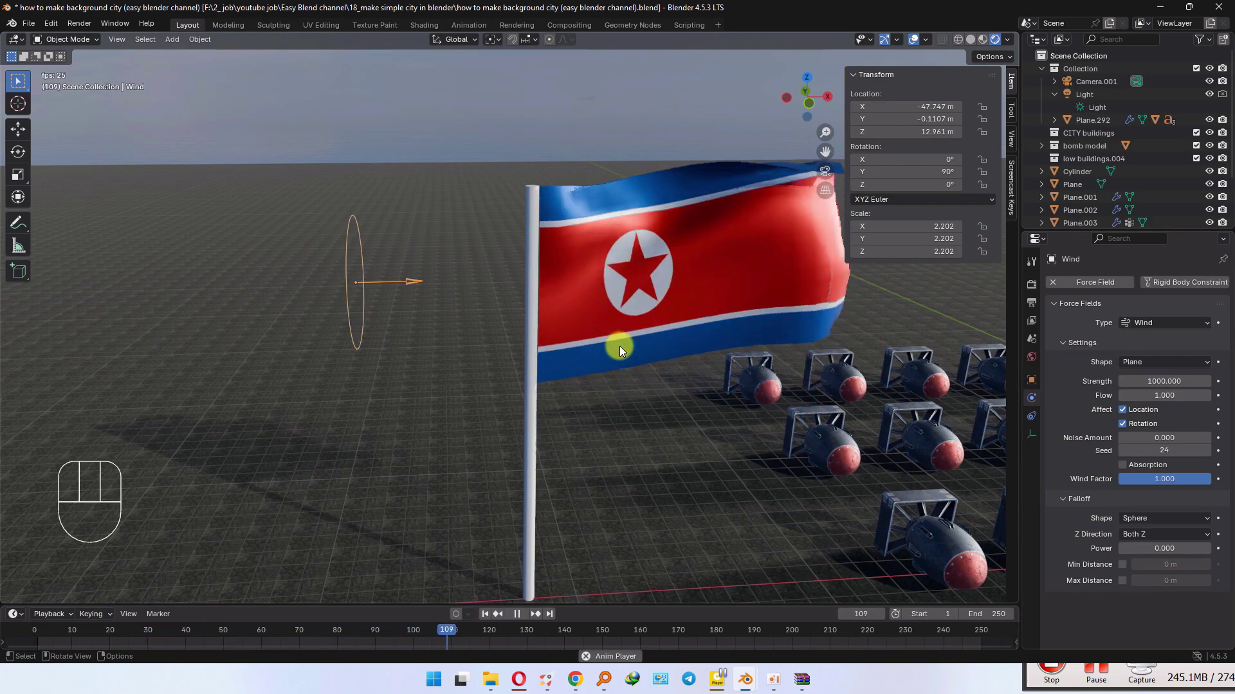
key("space")
key("space")
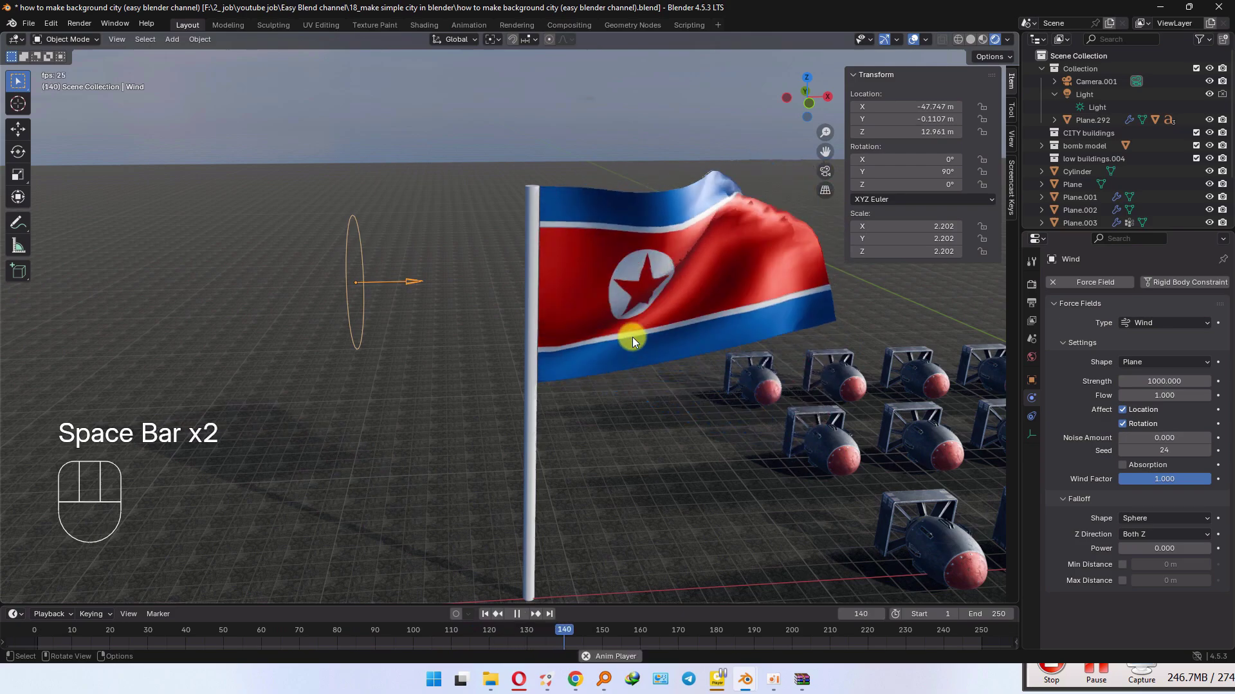
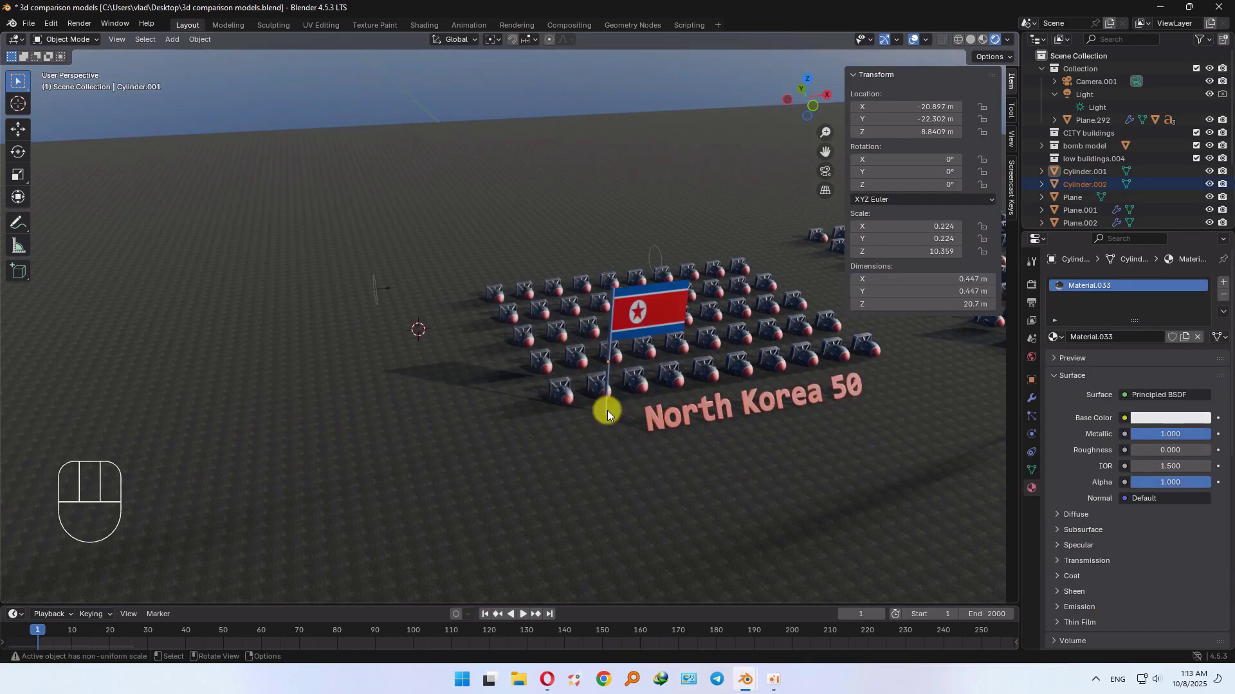
Step: Select the North Korea flag and pole and paste a duplicate of them
middle_click(699, 381)
middle_click(655, 406)
middle_click(686, 422)
middle_click(577, 434)
left_click(477, 397)
left_click_drag(671, 391, 569, 391)
key("ctrl+c")
key("ctrl+v")
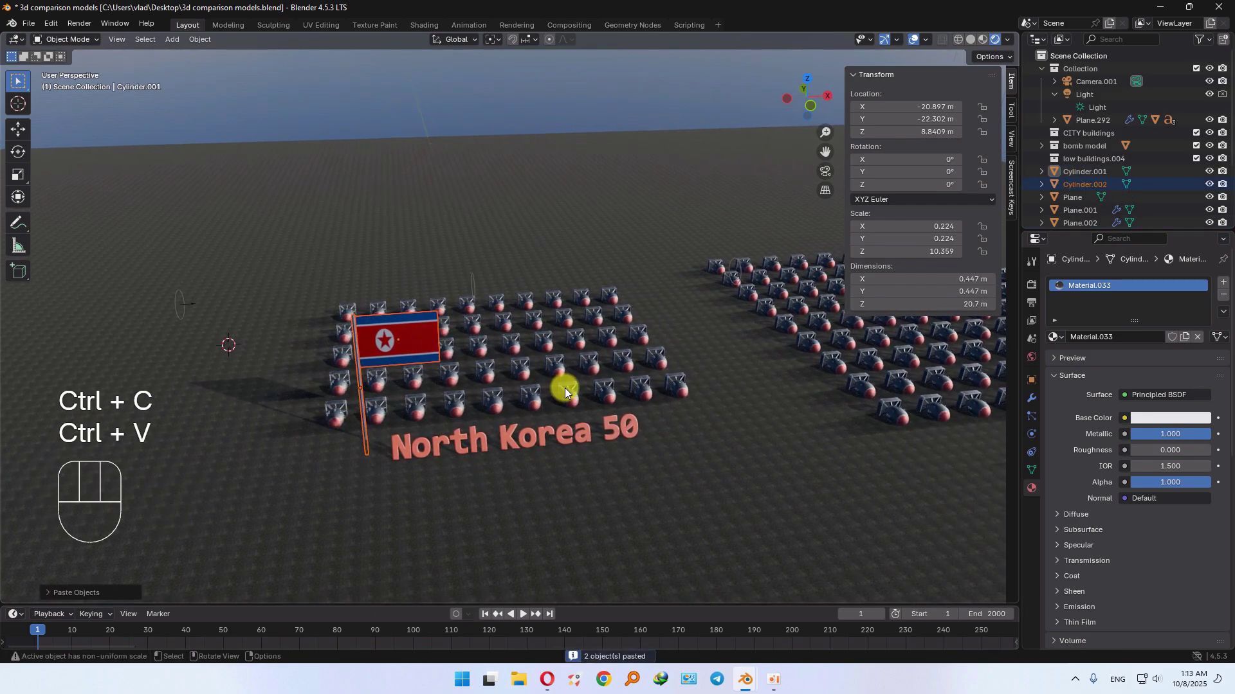
Step: Move the copy along the ground to the Israel 90 grid and play the waving animation
left_click_drag(580, 379, 498, 379)
left_click_drag(647, 380, 604, 380)
key("g")
key("shift+z")
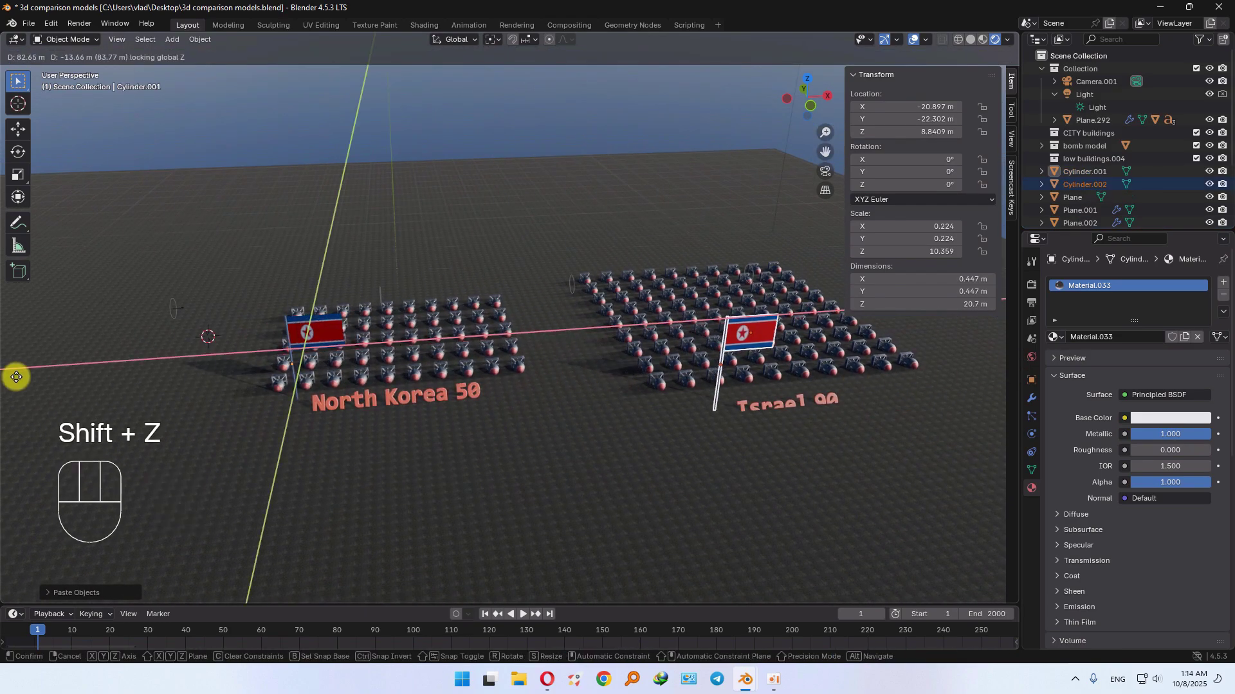
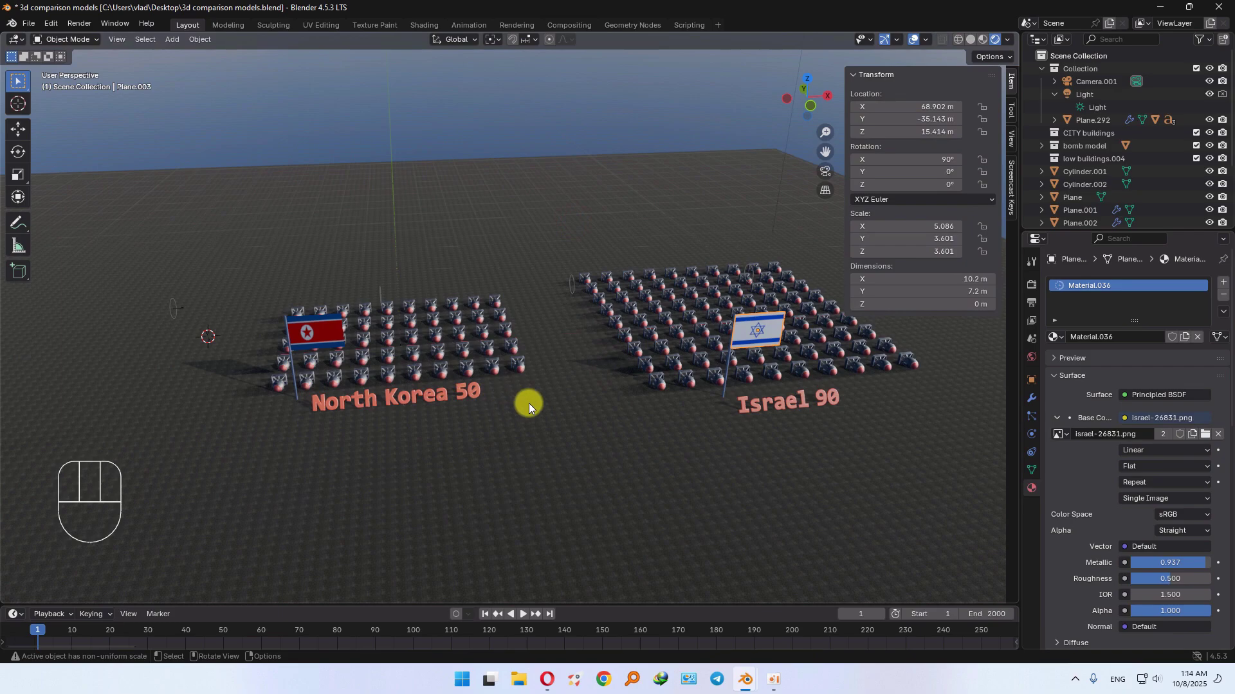
key("space")
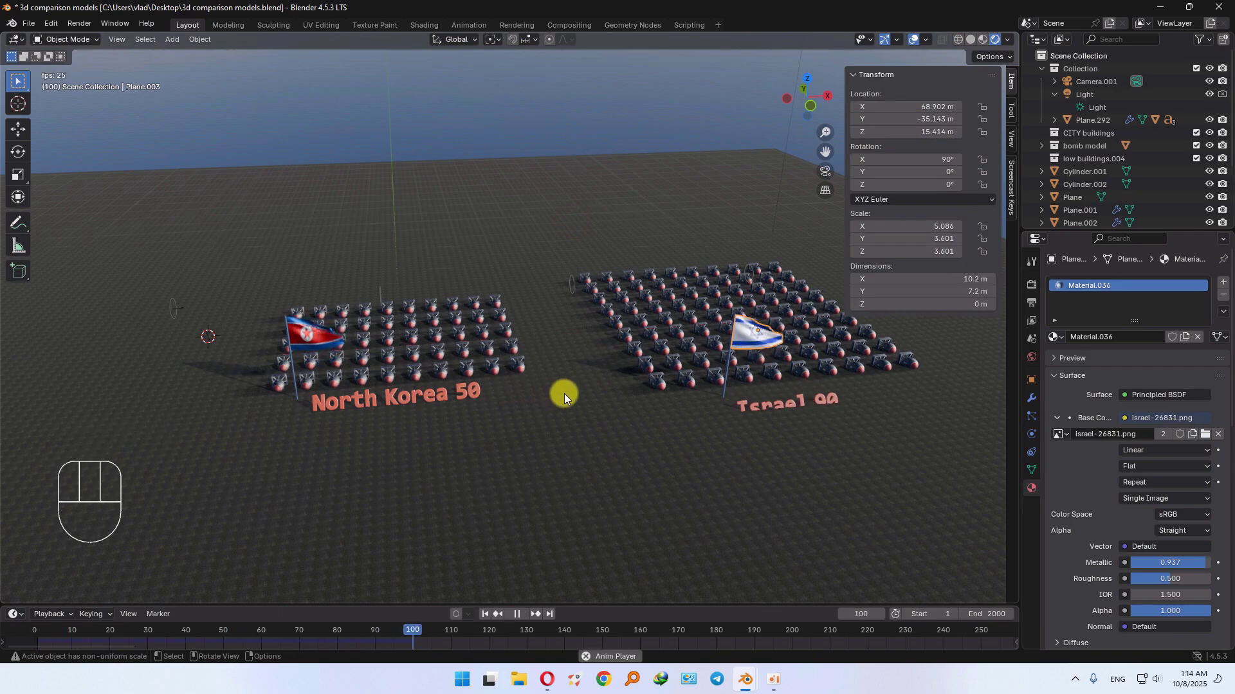
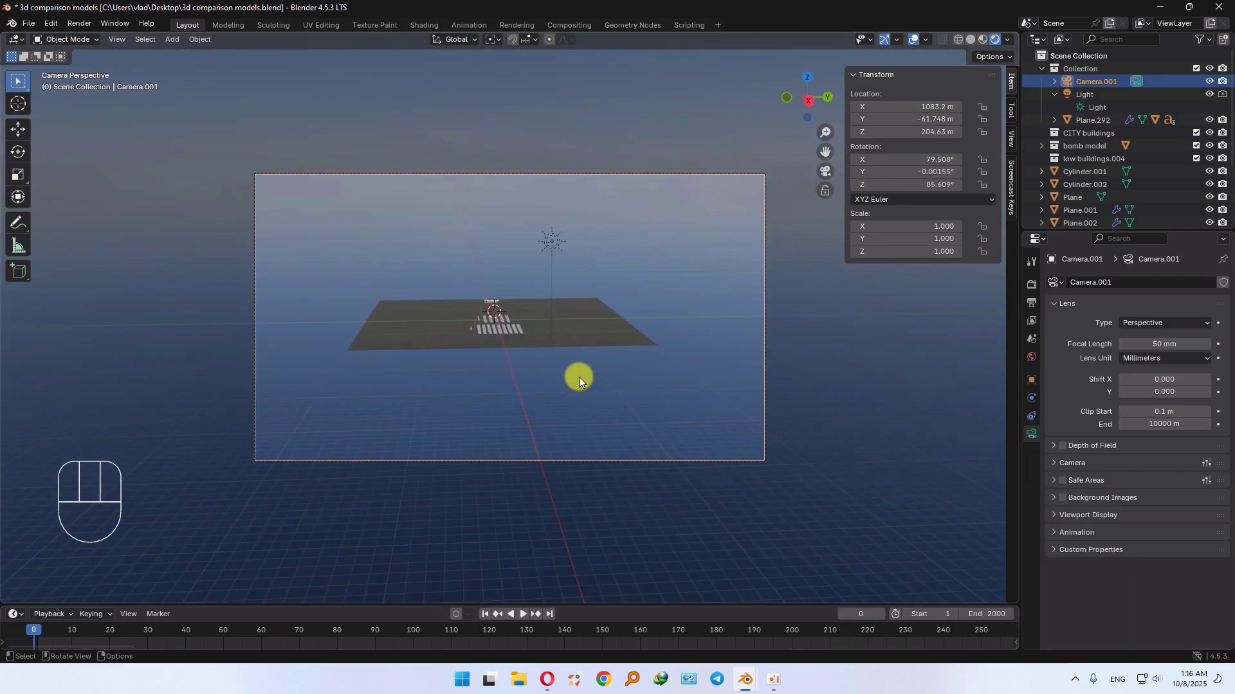
Step: Enter walk navigation through the scene camera and fly it forward, adjusting the flight speed
key("shift+`")
key("shift+w")
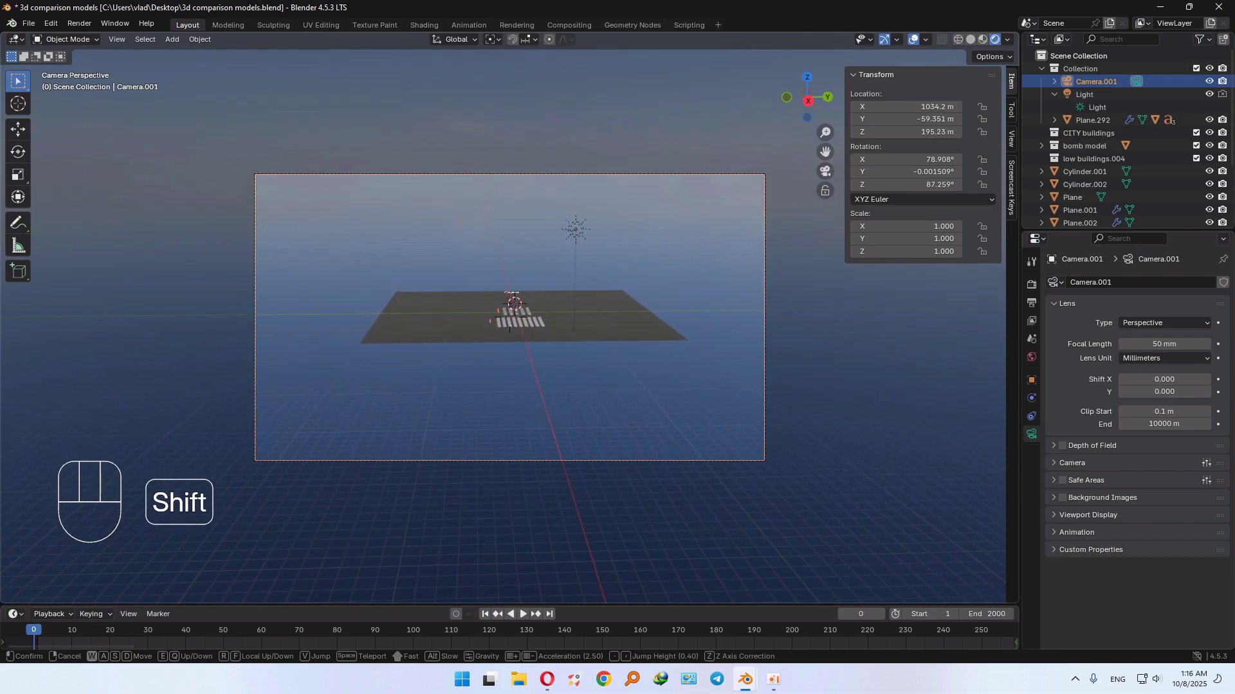
key("shift+KP_Add")
key("shift+KP_Add")
key("shift+KP_Add")
key("s")
key("KP_Subtract")
key("KP_Subtract")
key("a")
key("KP_Subtract")
key("KP_Subtract")
key("KP_Subtract")
key("KP_Subtract")
Step: Steer the camera down and sideways to a low close-up among the North Korea bombs and flag
key("w")
key("w")
key("shift+a")
key("w")
key("e")
key("s")
key("a")
key("a")
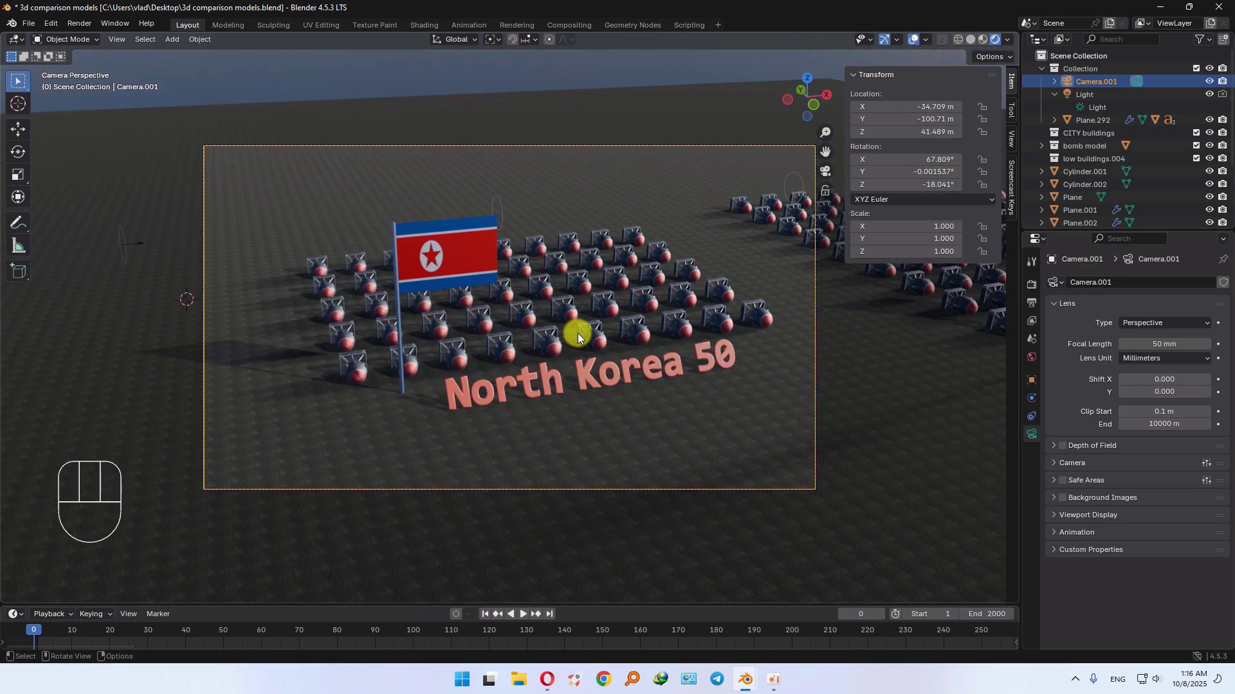
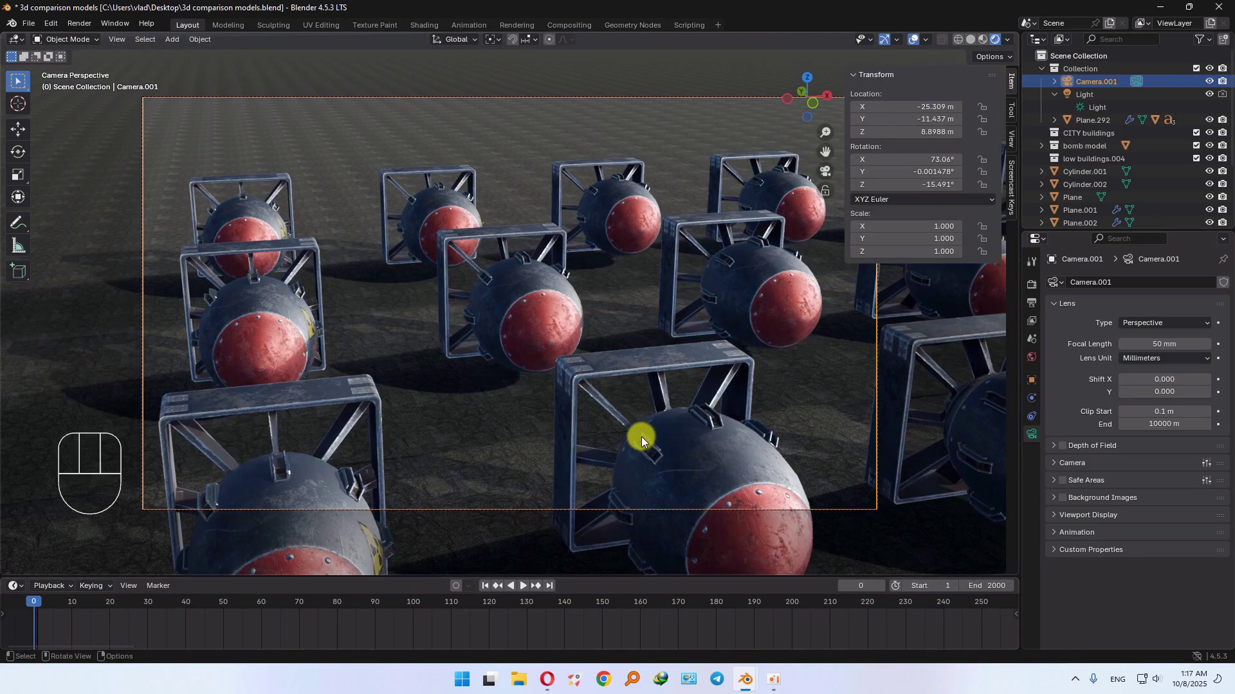
Step: Keyframe the camera's start, then walk it to the next shot and keyframe that position
key("i")
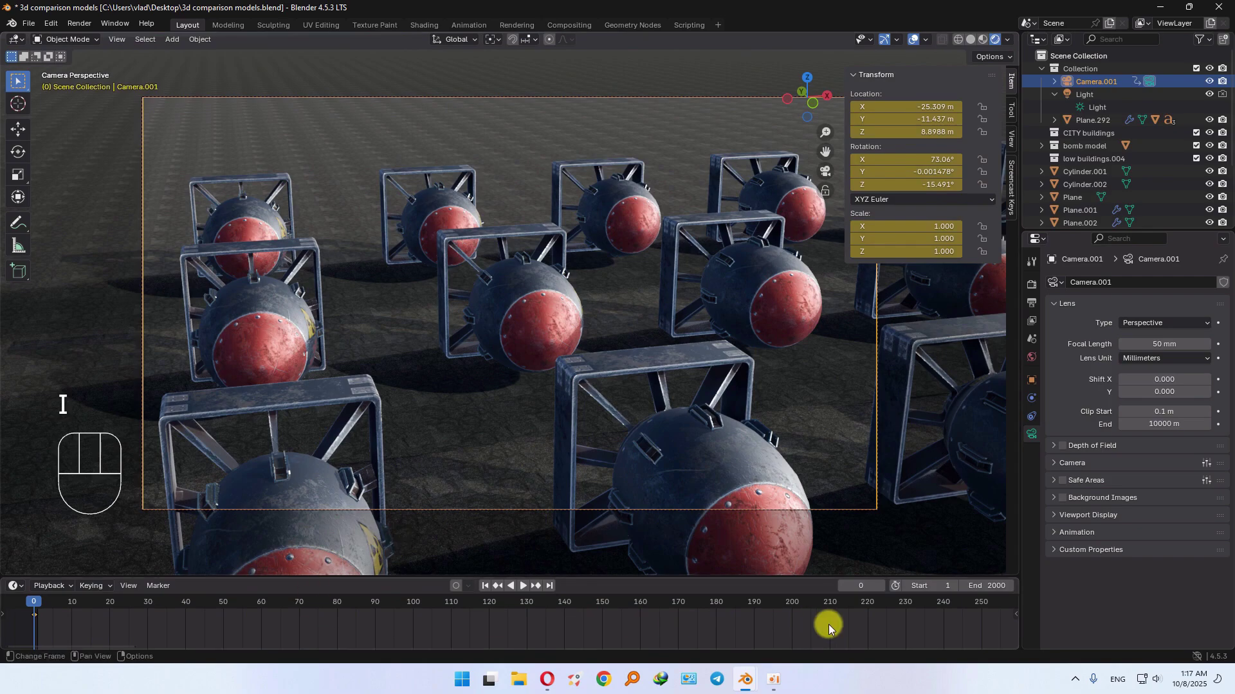
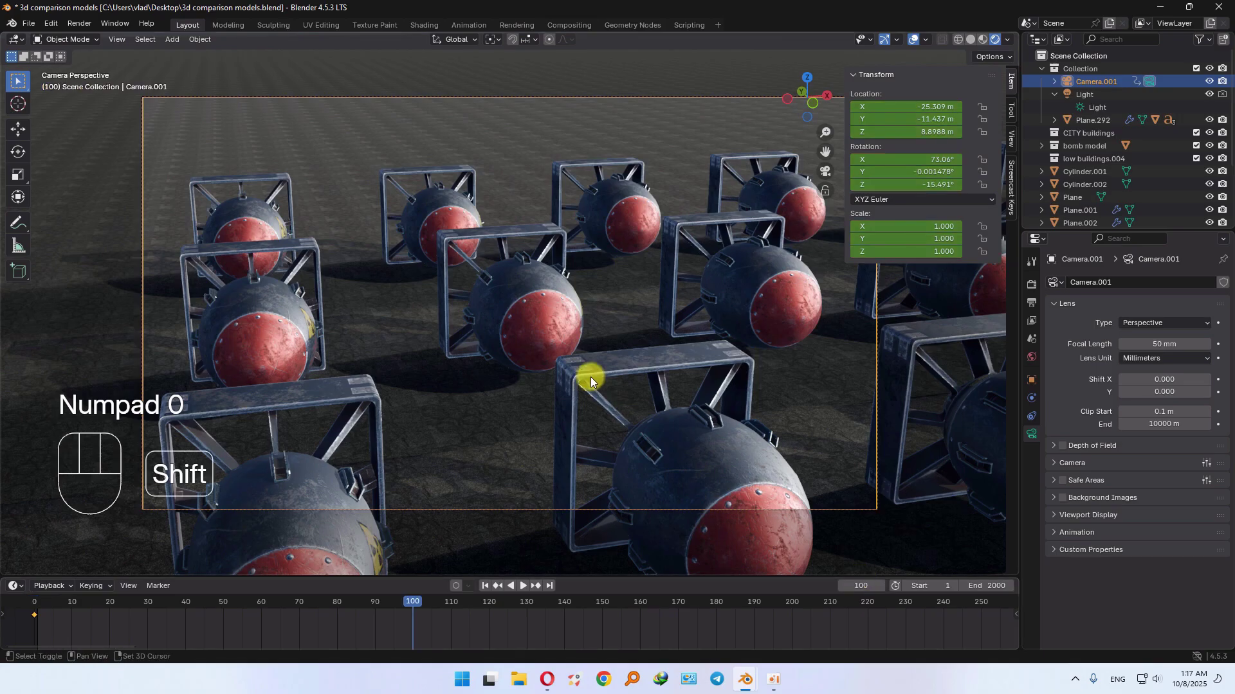
key("shift+`")
key("s")
key("d")
key("a")
key("w")
key("d")
key("d")
key("d")
key("s")
key("q")
key("s")
key("s")
key("e")
key("i")
left_click(780, 590)
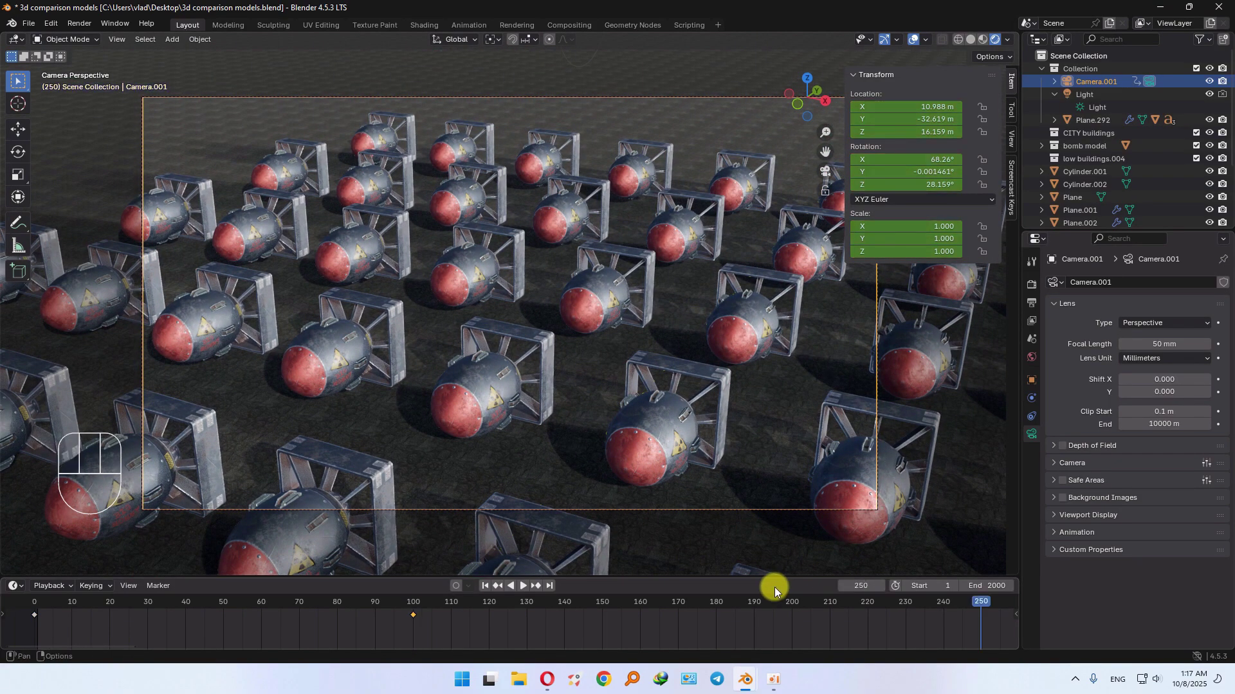
Step: Walk the camera back and left to frame the Korea 50 label and flag, and keyframe it
key("shift+`")
key("s")
key("s")
key("s")
key("q")
key("a")
key("s")
key("a")
key("a")
key("a")
key("s")
key("s")
key("i")
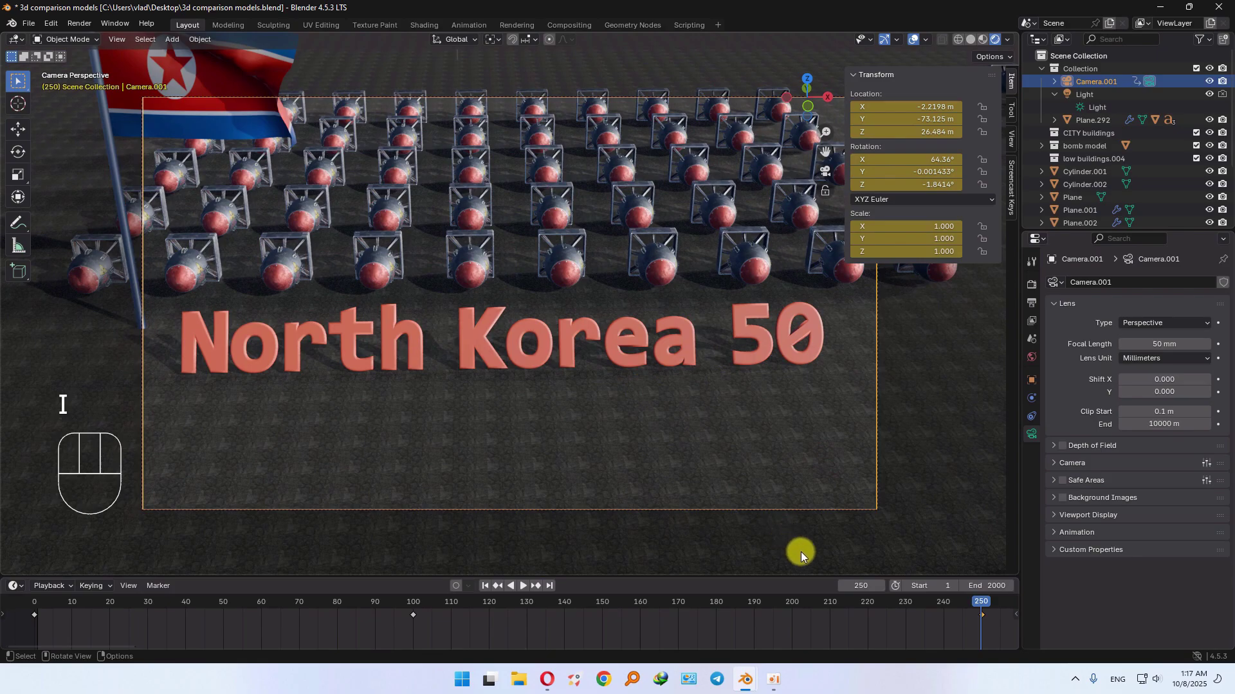
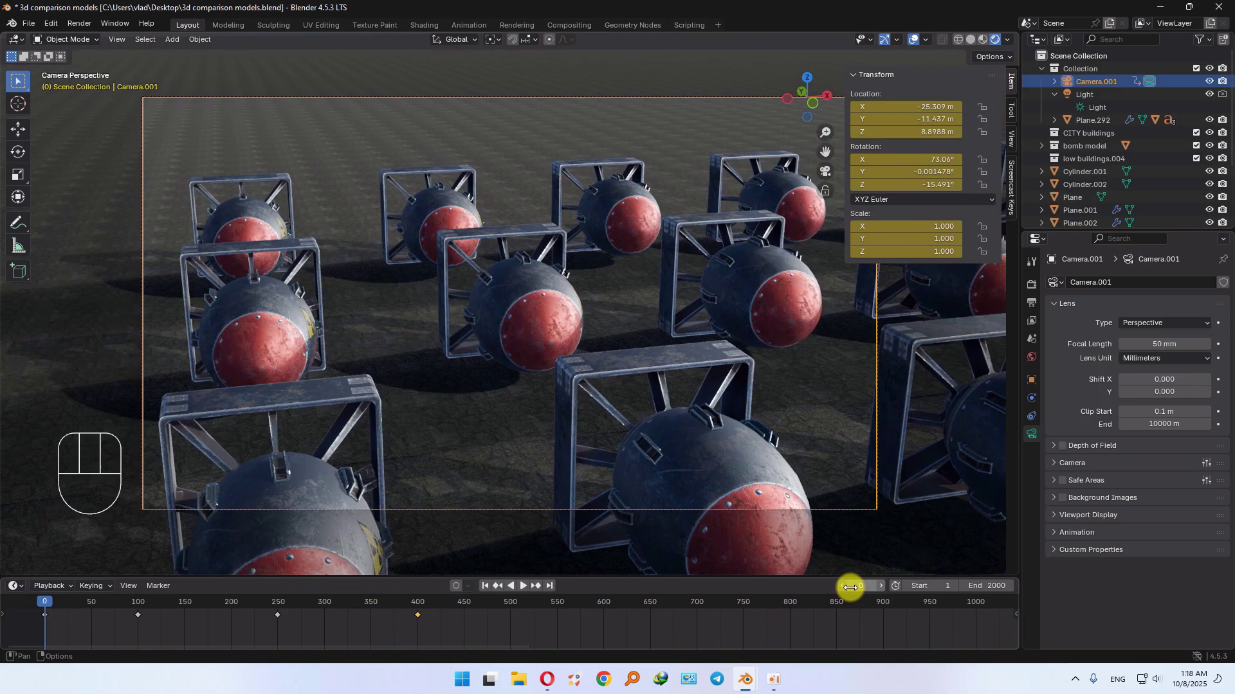
Step: Play back the camera fly-through to review the keyed shots so far
key("space")
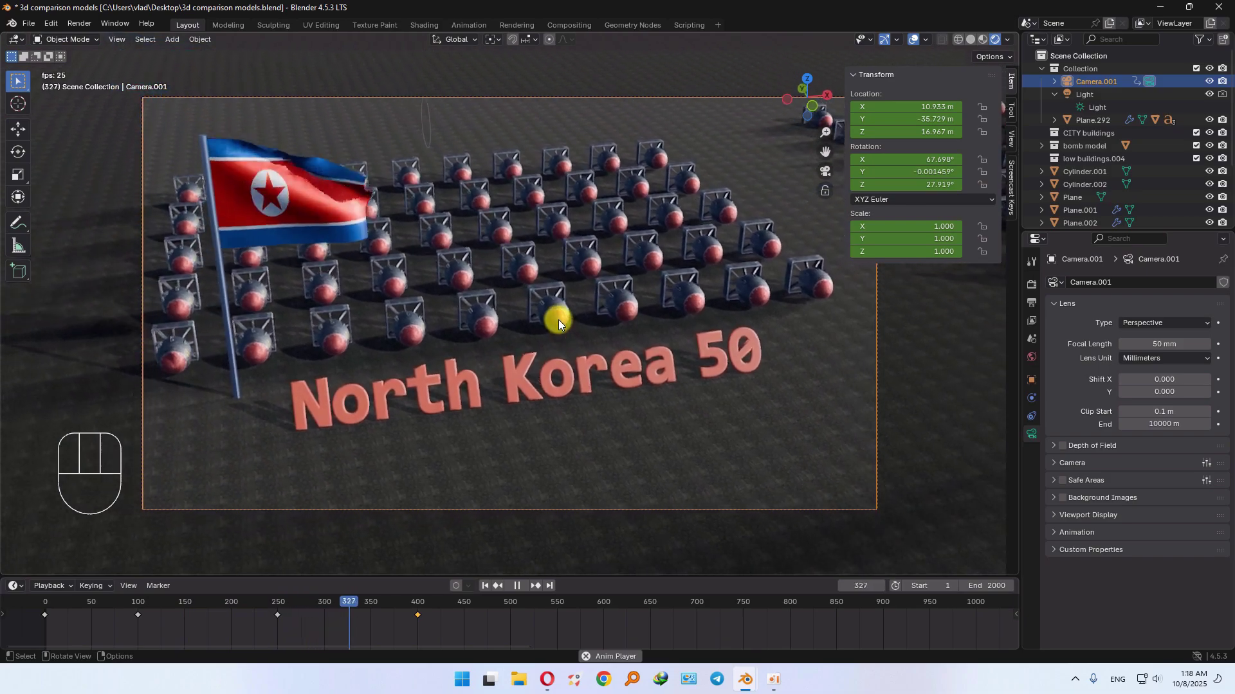
key("space")
key("space")
key("space")
key("space")
Step: Jump to frame 600, view through the camera and start walking it toward the Israel flag
left_click(786, 383)
key("KP_0")
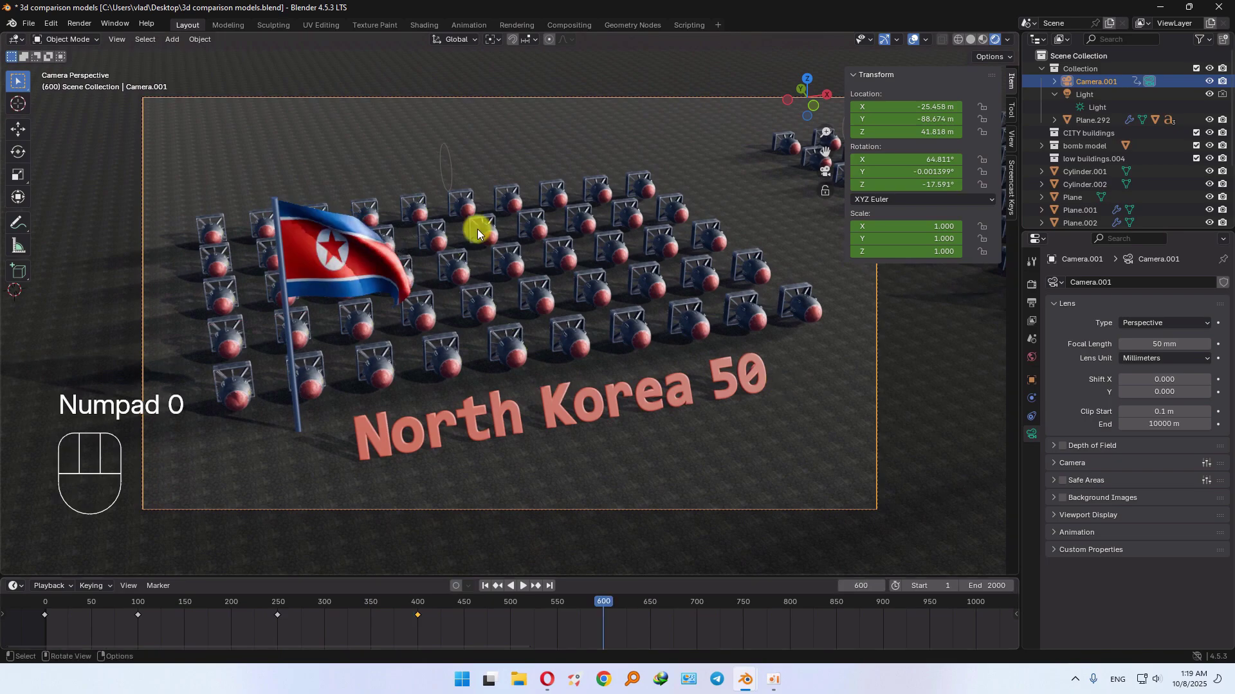
key("shift+`")
key("d")
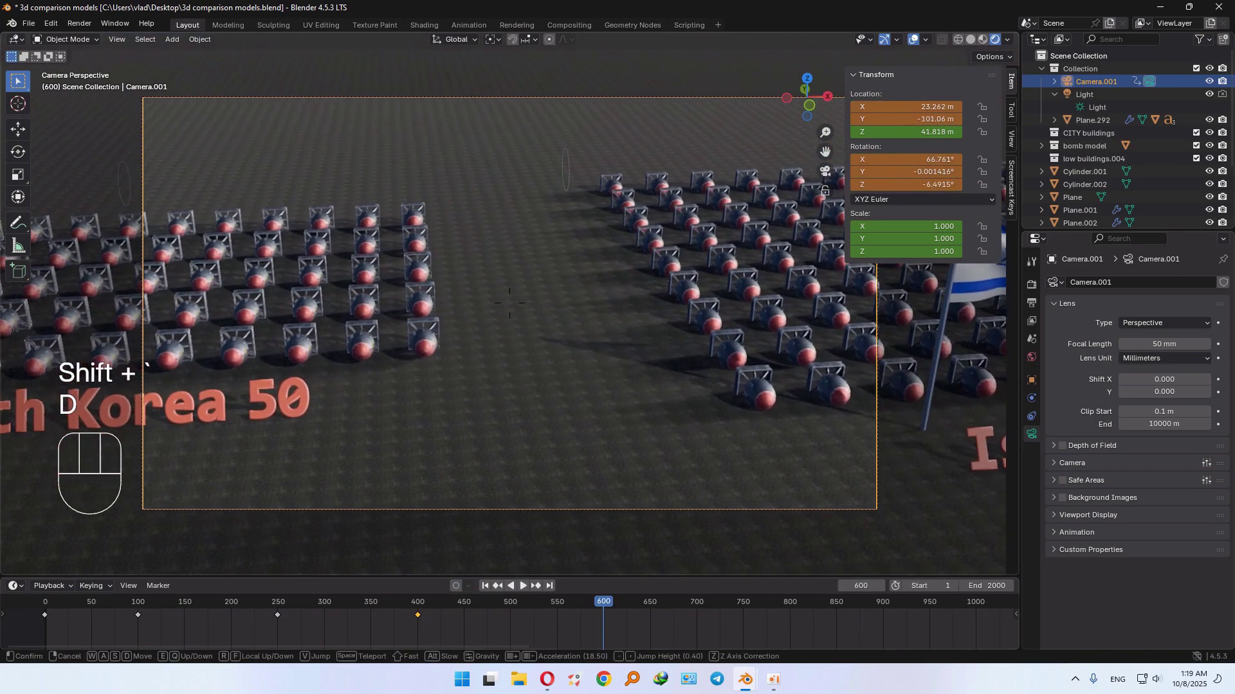